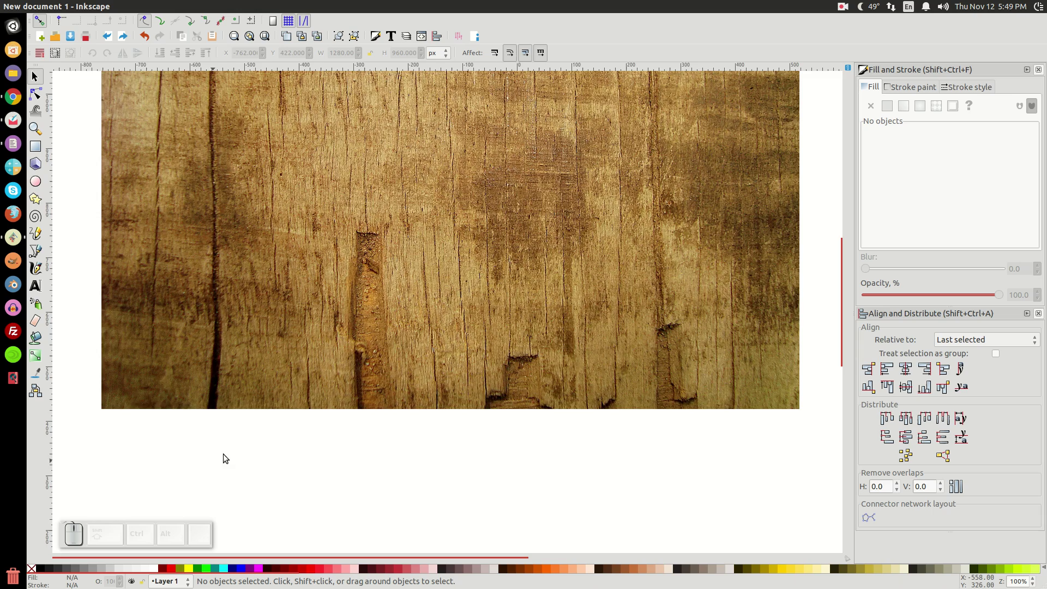
Step: Reset the view to 1:1 and write the word 'Carve' below the wood photo
left_click(243, 446)
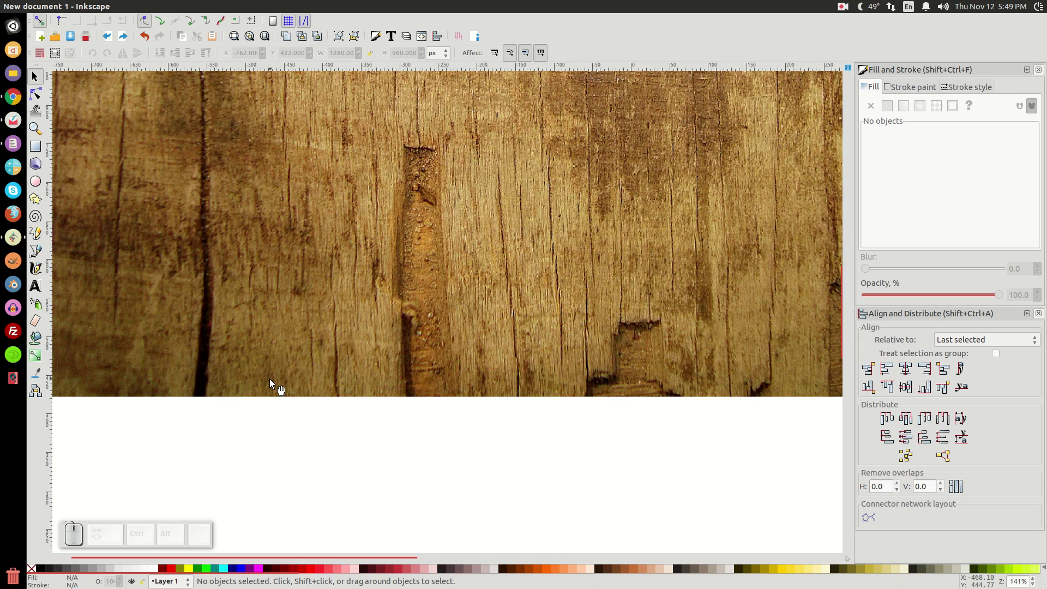
key("1")
left_click(236, 450)
left_click(567, 218)
left_click(424, 495)
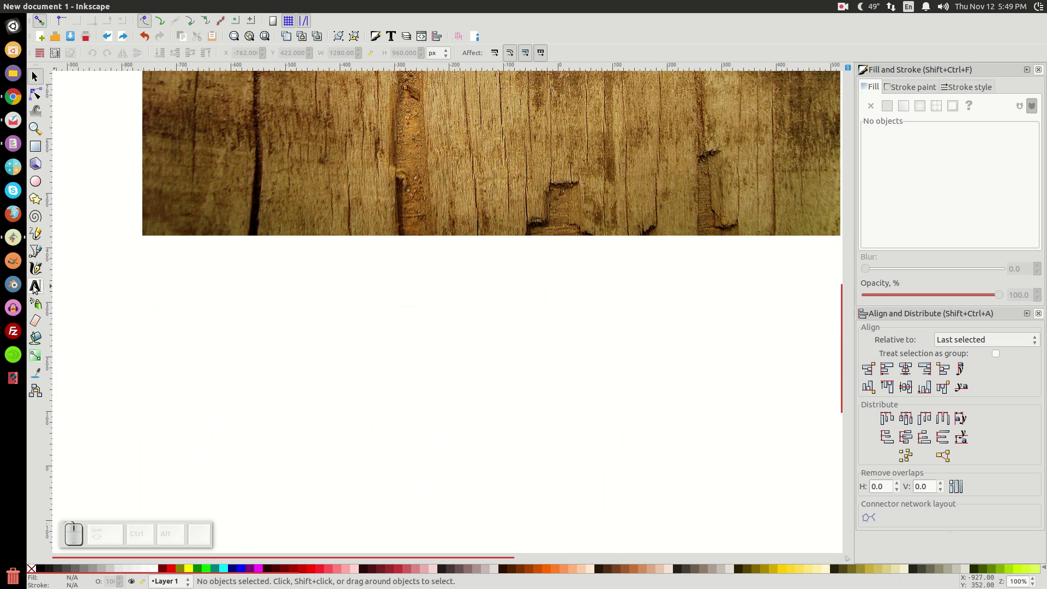
left_click(37, 292)
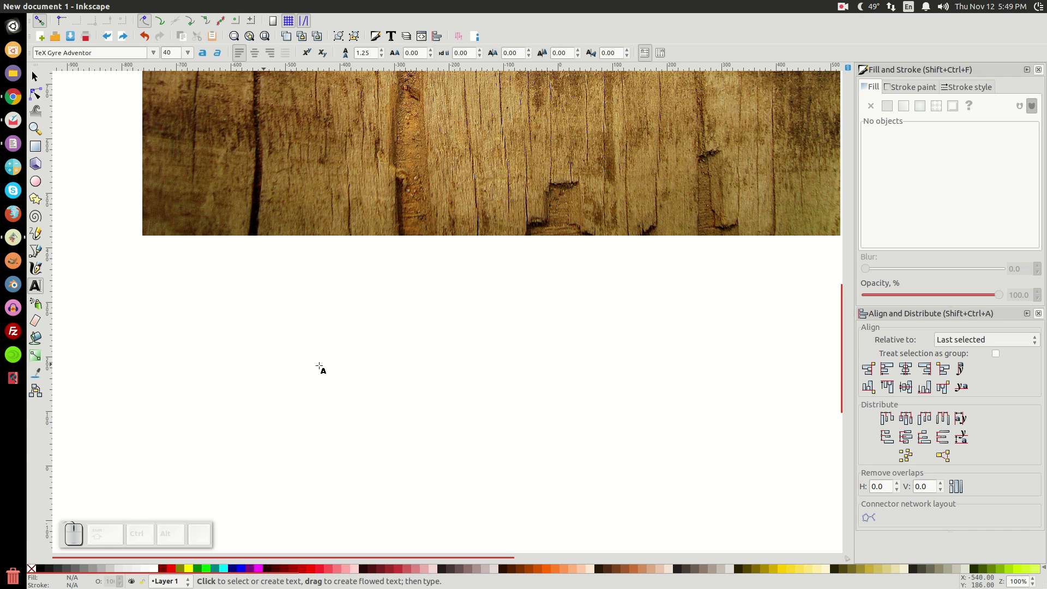
left_click(38, 100)
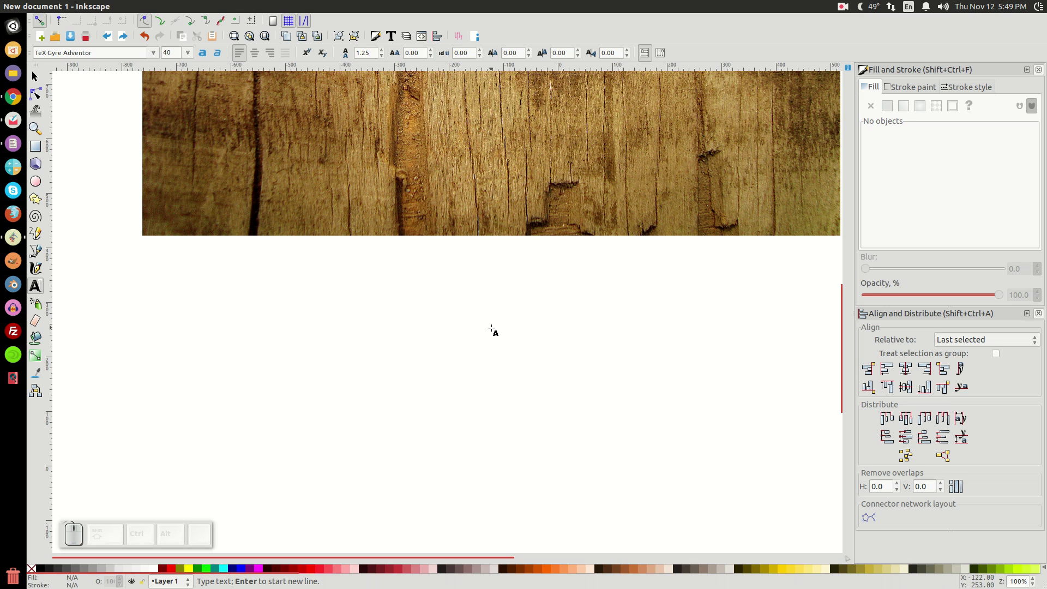
Step: Set the Carve text in the Pacifico script font via Text and Font
key("BackSpace")
left_click(38, 74)
left_click(521, 224)
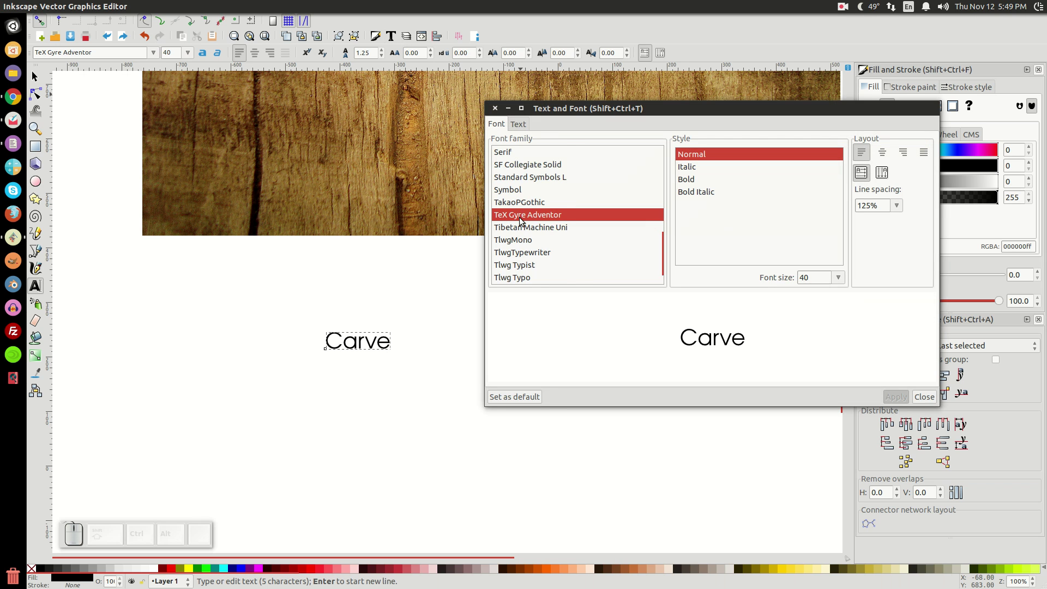
left_click(529, 223)
left_click(892, 400)
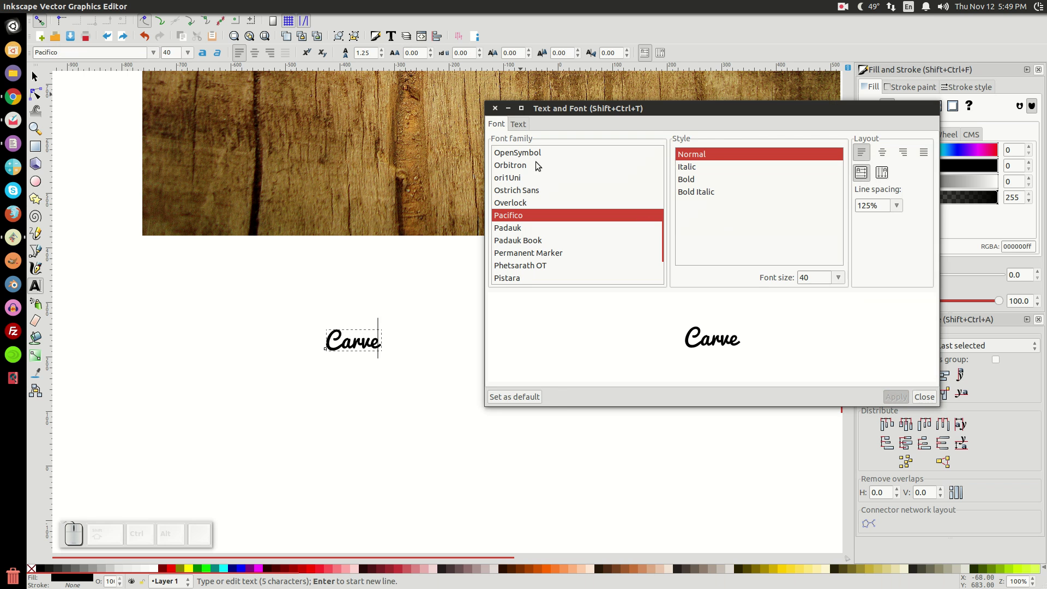
left_click(499, 111)
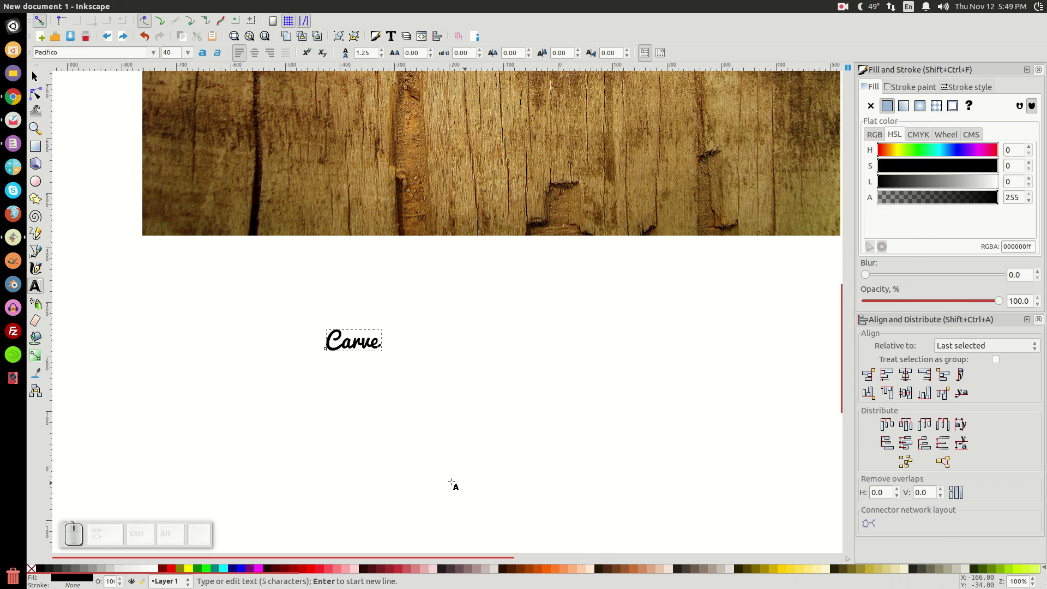
Step: Colour the Carve text blue and move it onto the wood texture
left_click(241, 575)
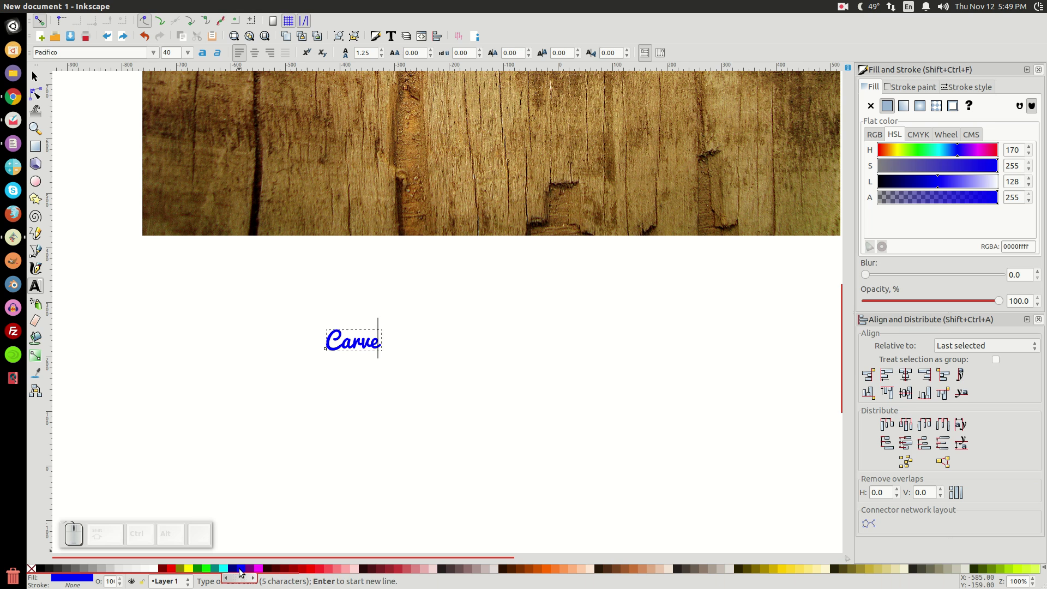
left_click(42, 85)
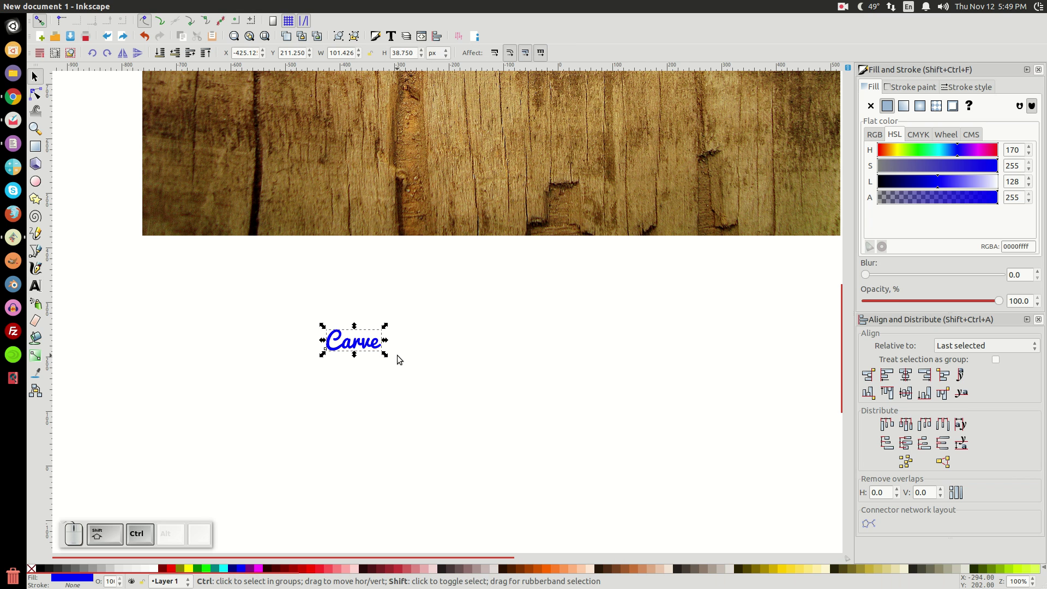
left_click_drag(388, 360, 543, 406)
left_click(507, 405)
scroll("up", 3)
left_click(662, 328)
Step: Enlarge the Carve text across the wood and convert it to letter outlines
left_click_drag(696, 259, 679, 412)
left_click_drag(698, 395, 726, 413)
left_click(173, 12)
left_click(182, 28)
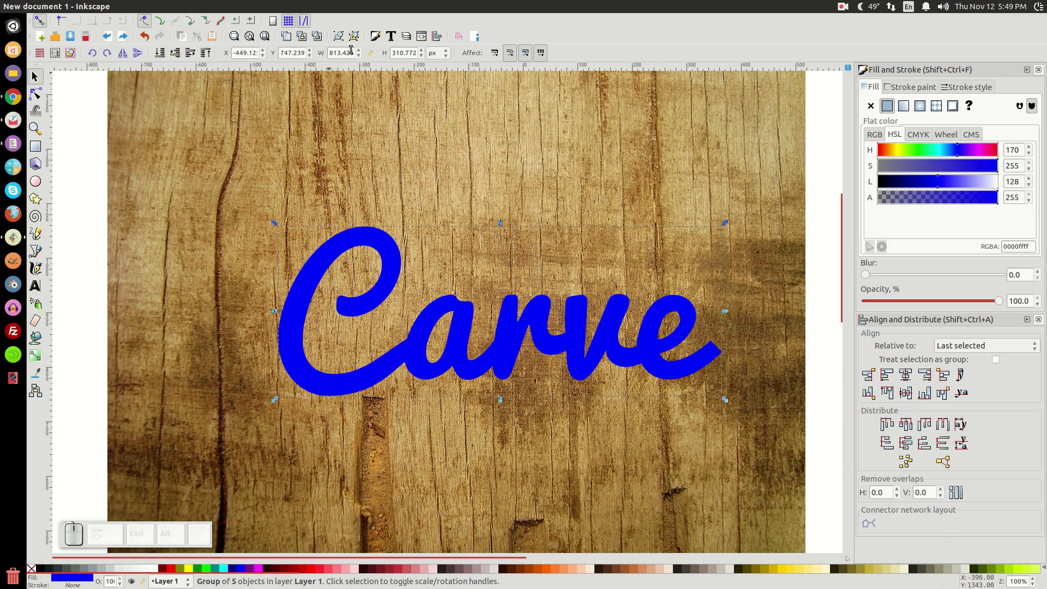
Step: Ungroup the letters and combine them into a single Carve path
left_click(356, 44)
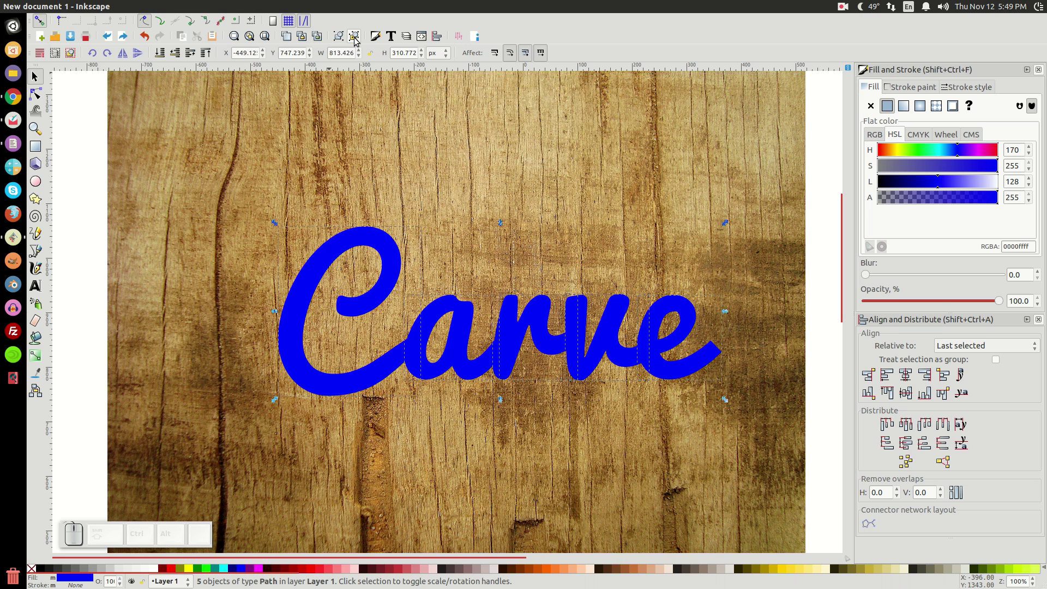
left_click(177, 11)
left_click(212, 68)
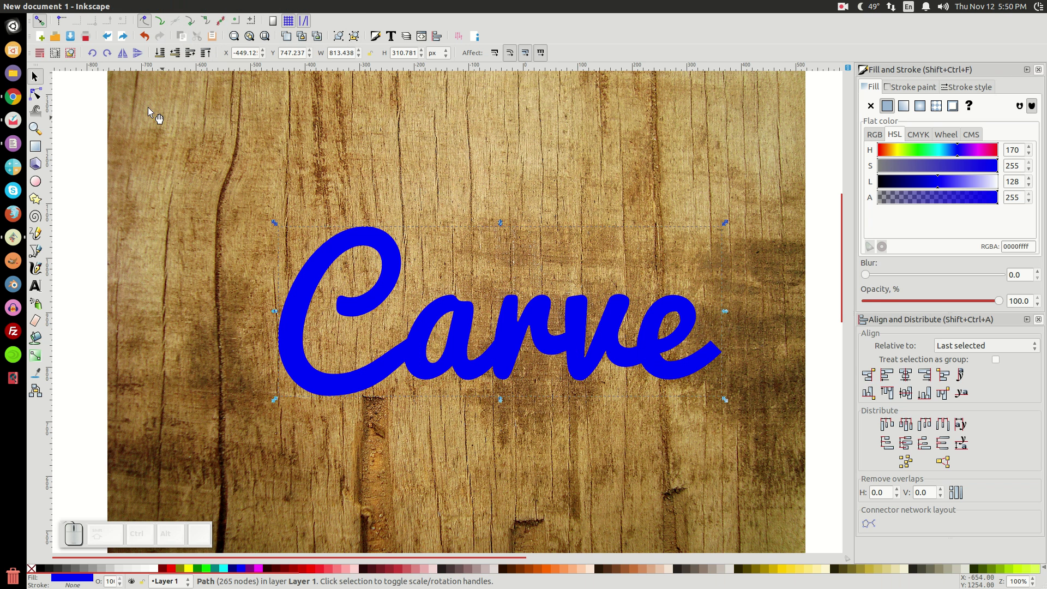
left_click(40, 102)
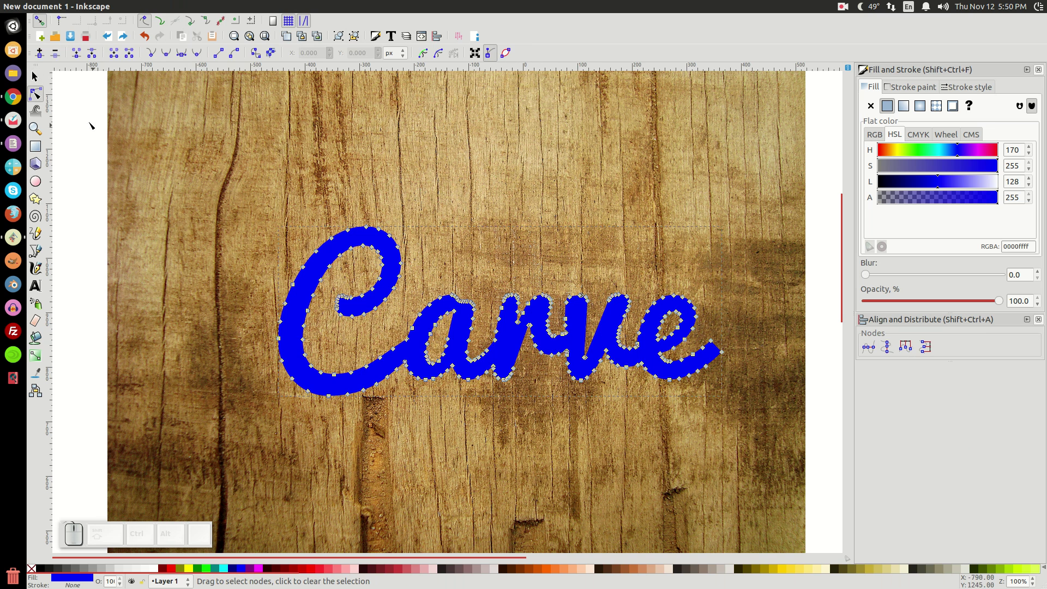
left_click(38, 88)
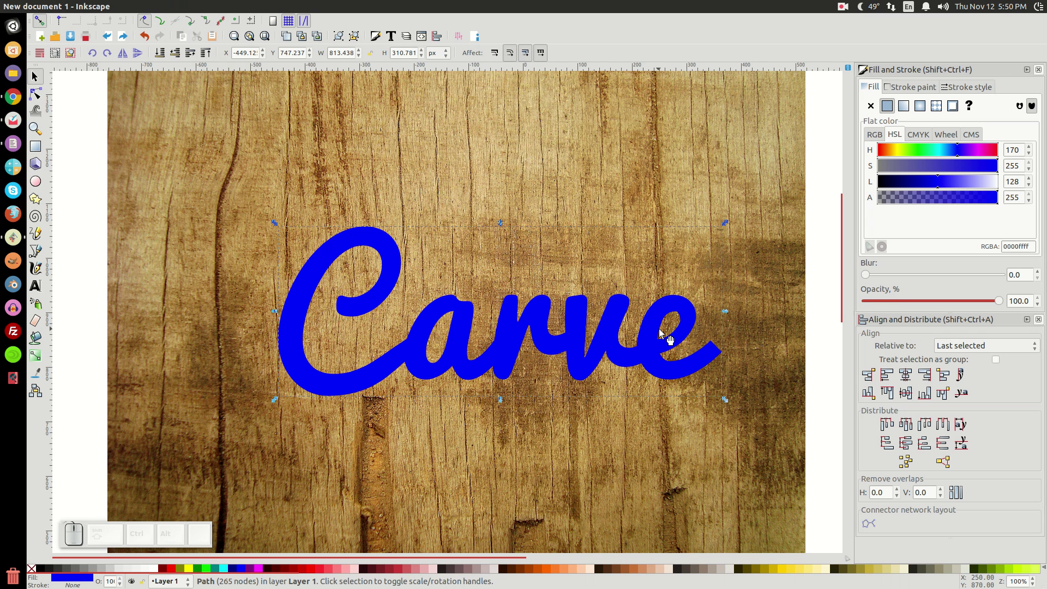
Step: Centre the Carve path on the wood image on both axes with Align and Distribute
left_click(621, 347)
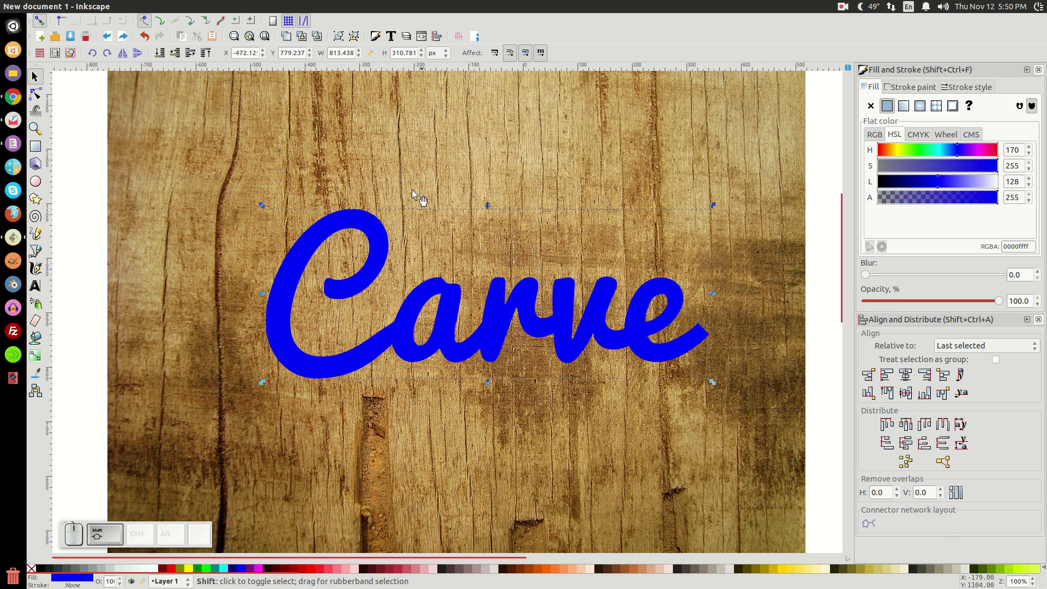
left_click(385, 132)
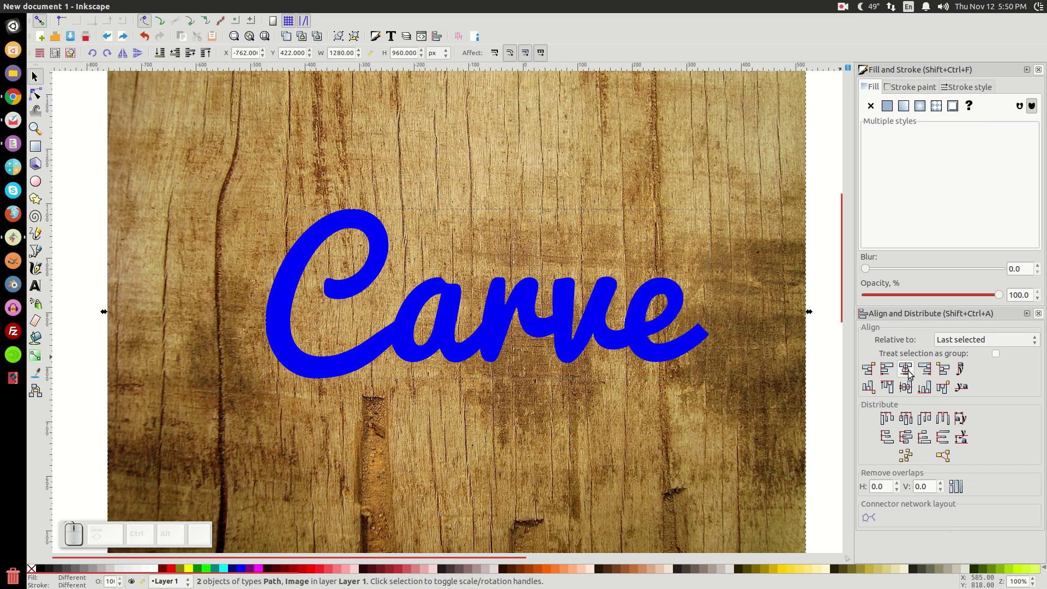
left_click(909, 377)
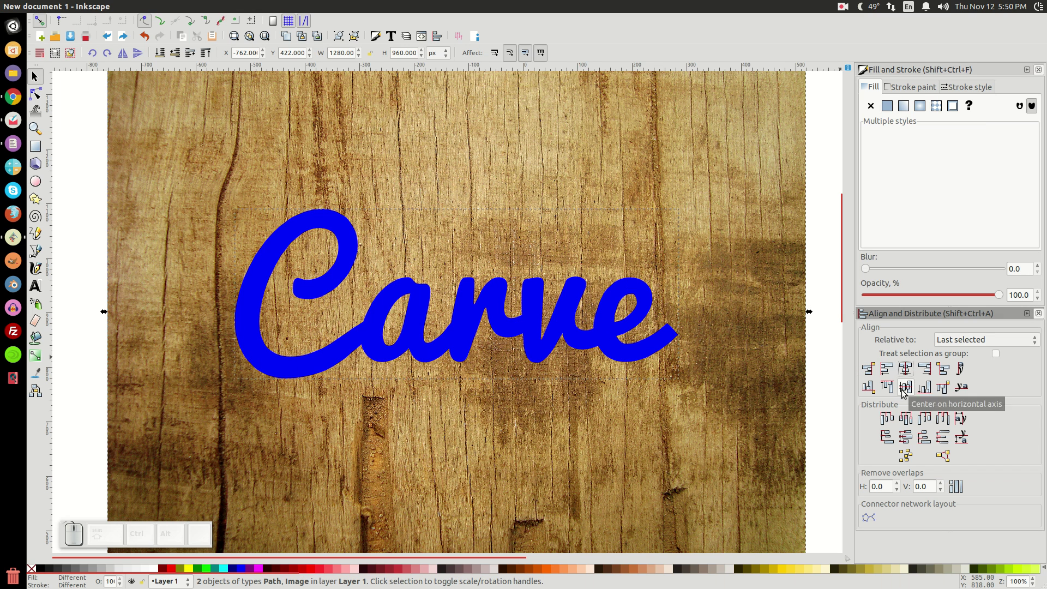
left_click(903, 397)
left_click_drag(673, 392, 814, 367)
left_click(807, 231)
left_click(319, 359)
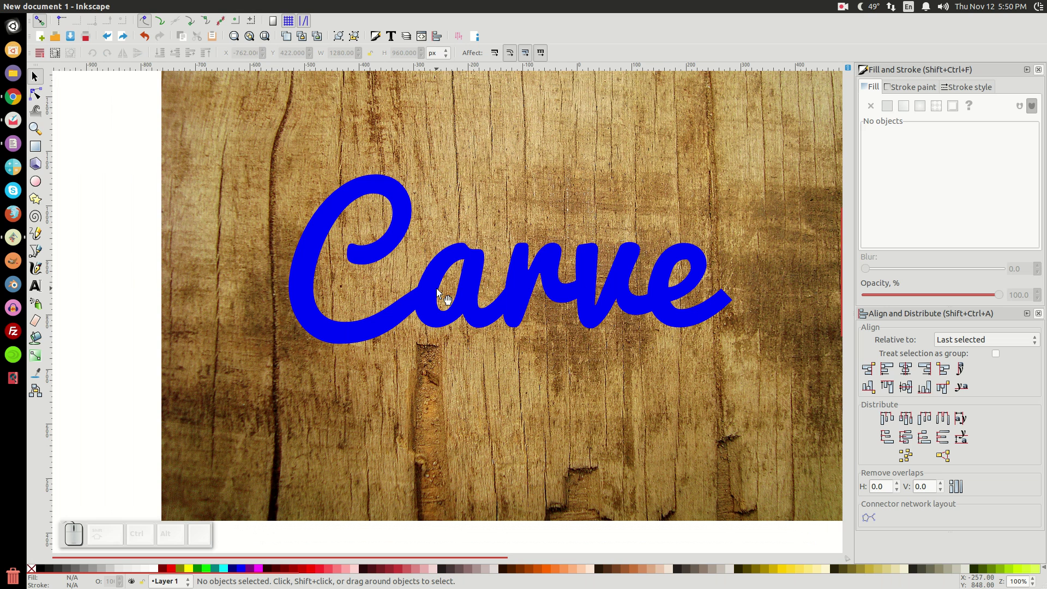
Step: Draw a black rectangle around the text and lower it behind the Carve letters
left_click(451, 262)
right_click(463, 258)
left_click(483, 328)
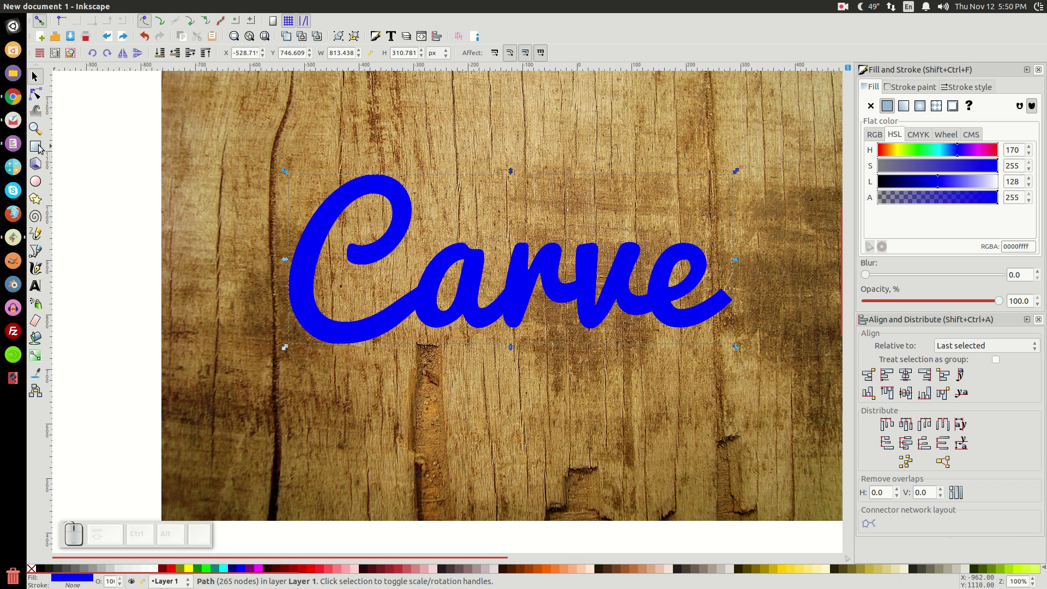
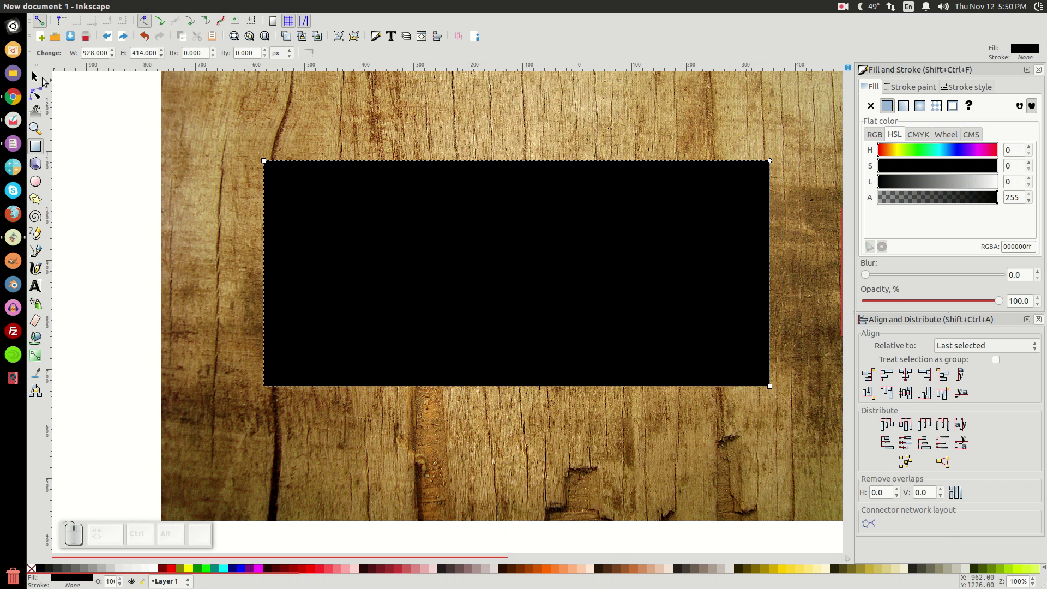
left_click(39, 81)
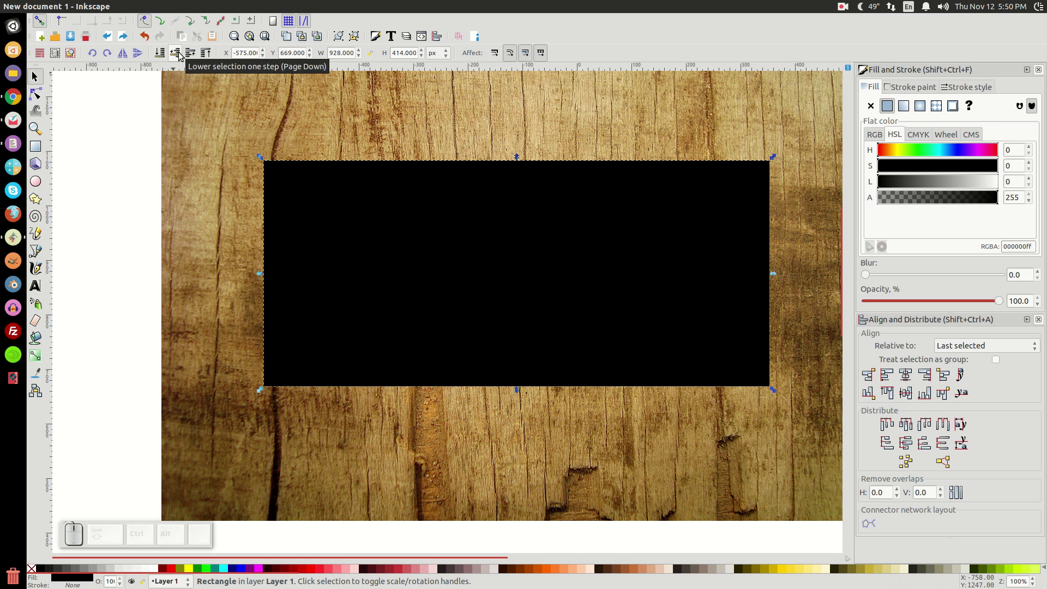
left_click(180, 59)
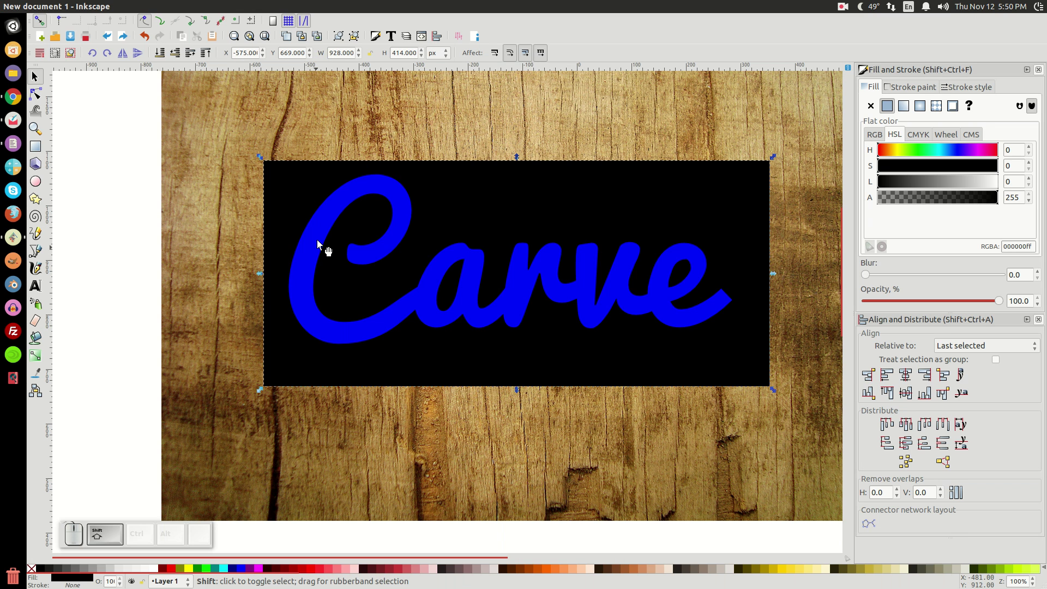
Step: Cut a Carve-shaped hole in the black rectangle with Path Difference and nudge it slightly
left_click(343, 212)
left_click(185, 12)
left_click(209, 82)
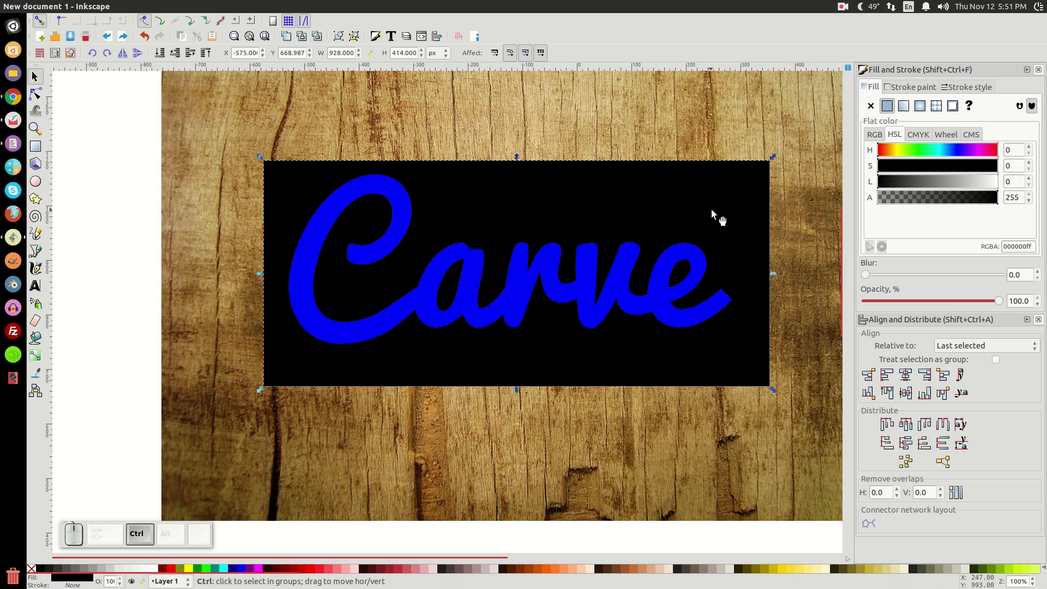
left_click_drag(730, 195, 722, 206)
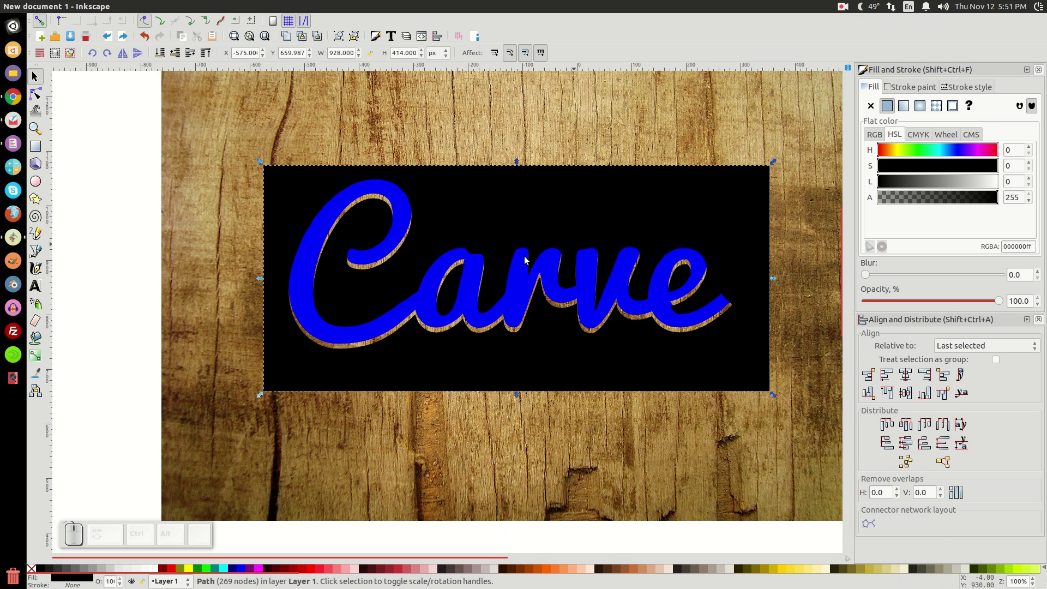
Step: Clip the black cut-out layer to the blue Carve lettering with Object > Clip > Set
left_click(314, 277)
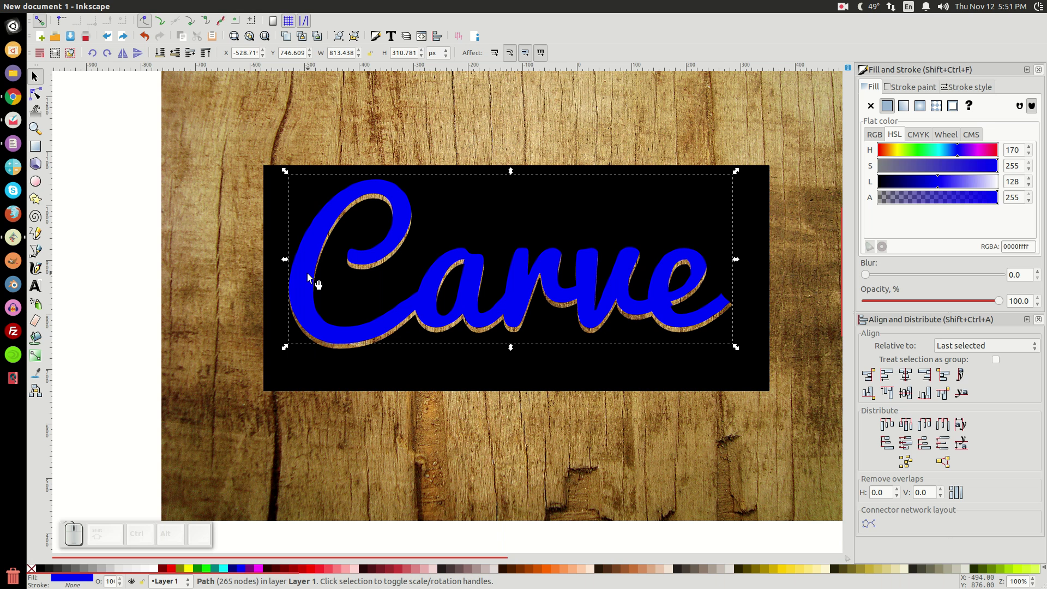
left_click(308, 280)
left_click(351, 343)
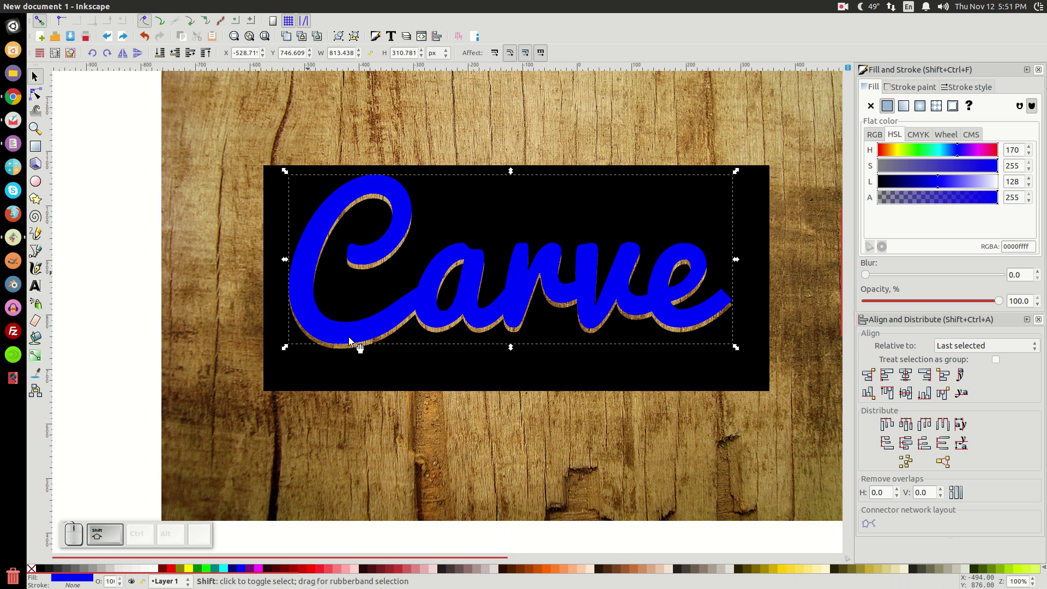
left_click(286, 197)
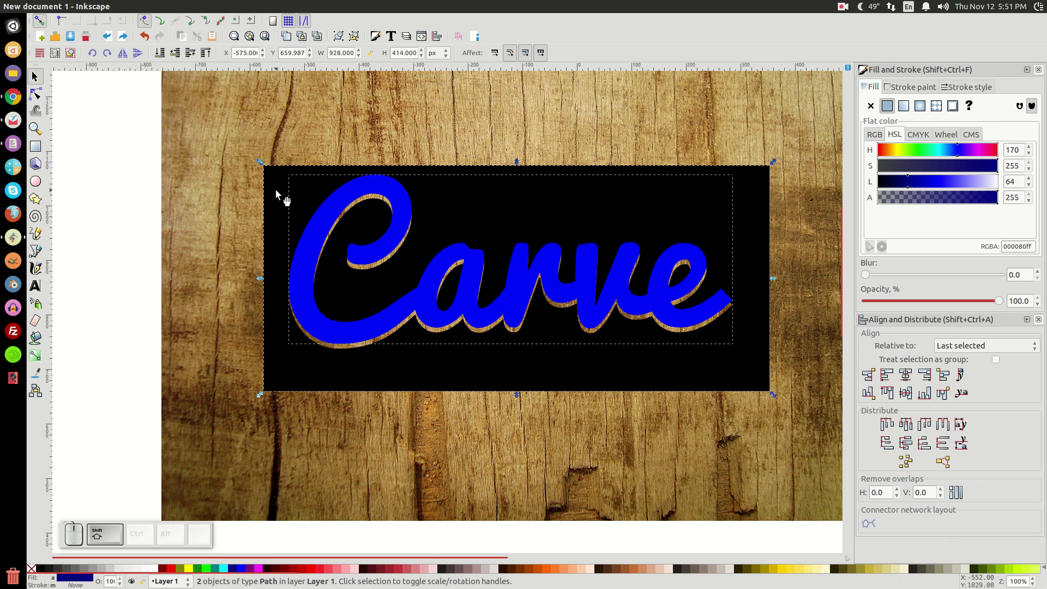
left_click(154, 14)
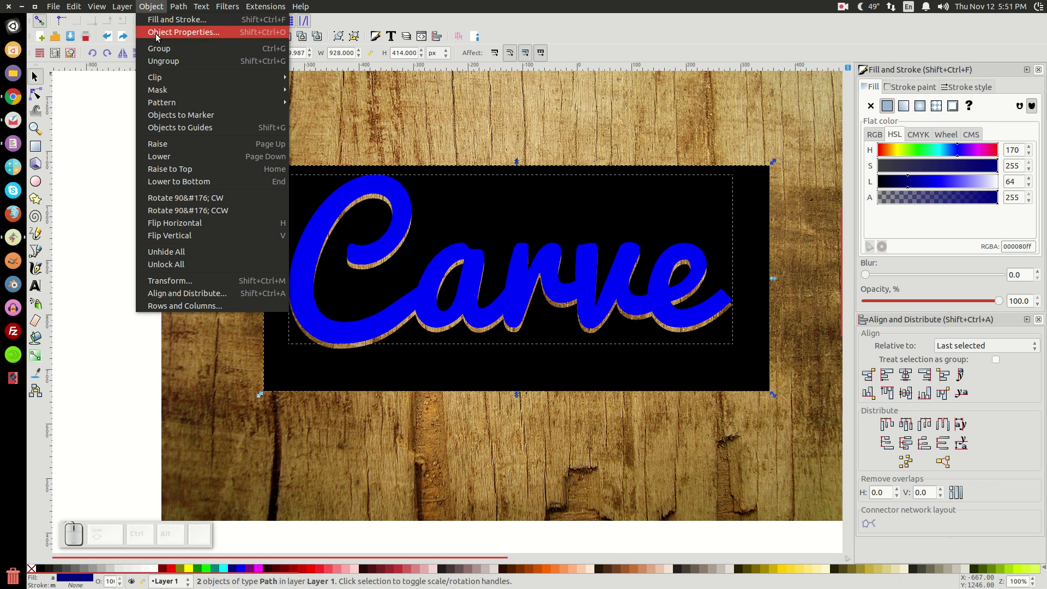
left_click(319, 82)
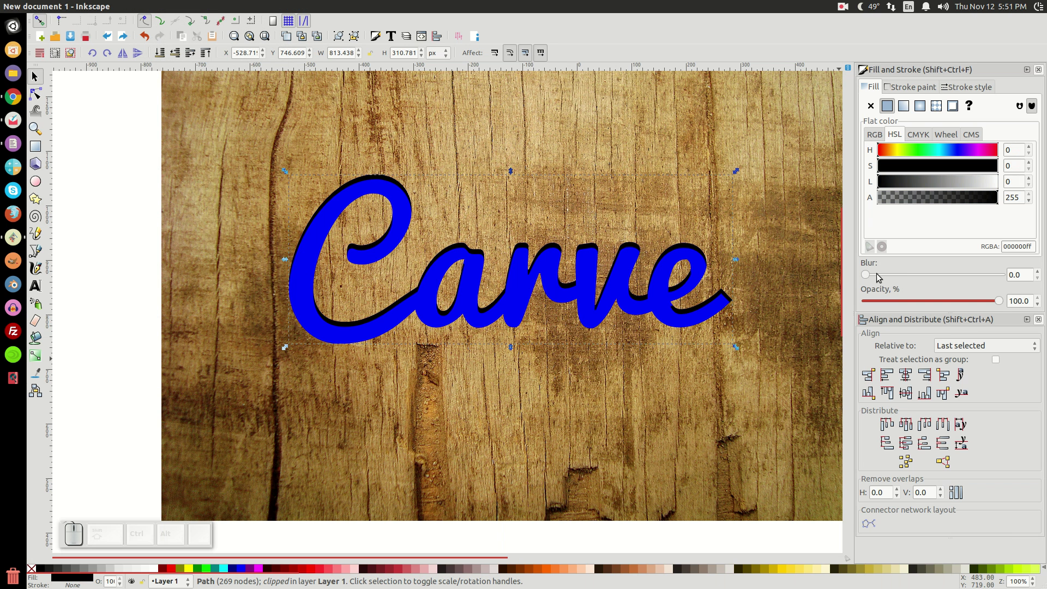
Step: Give the clipped dark layer a blur of 1 in Fill and Stroke
left_click(37, 100)
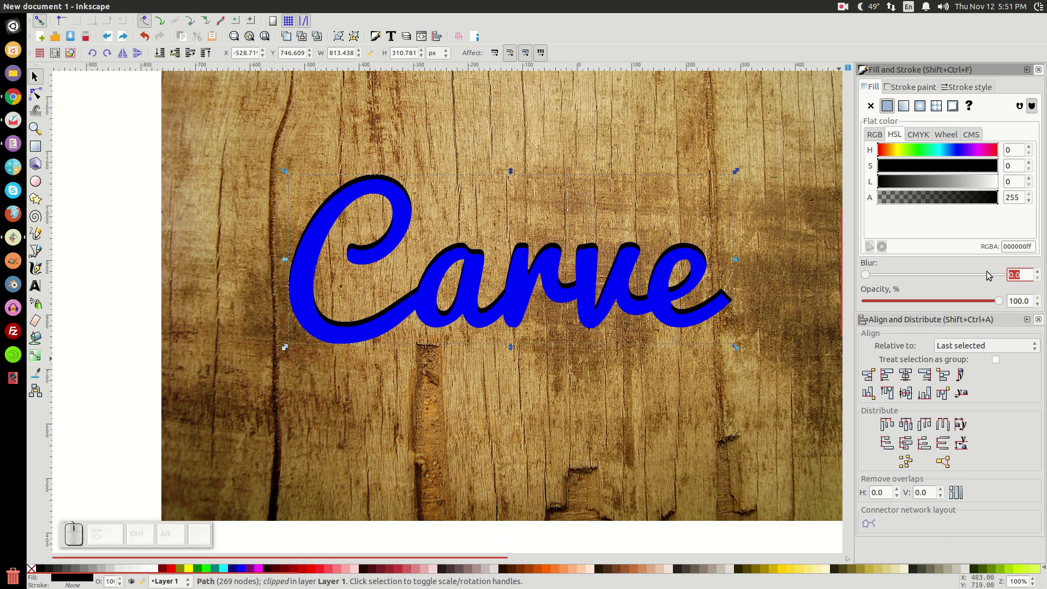
key("1")
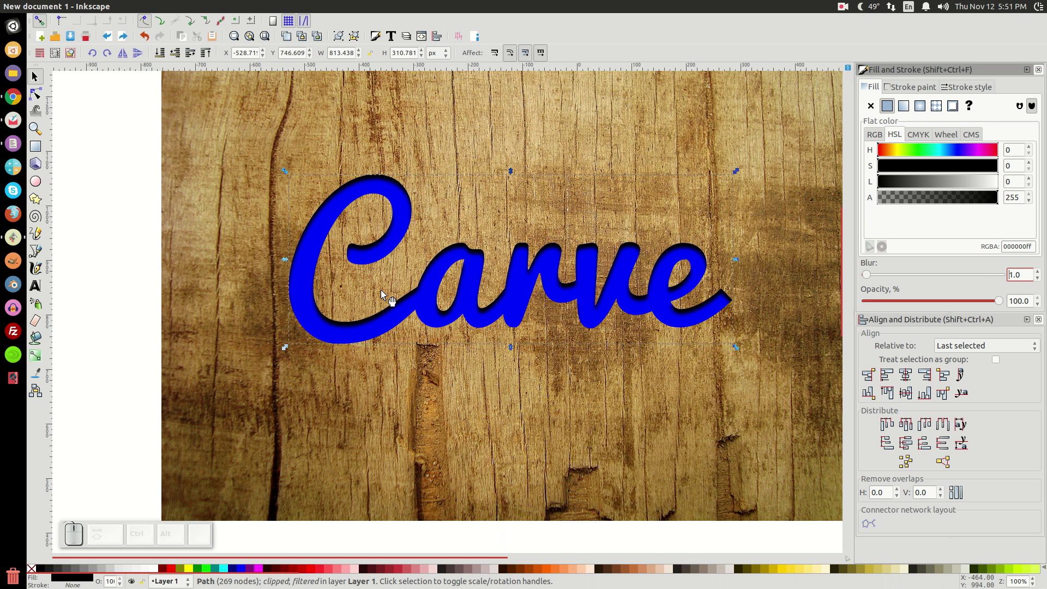
Step: Zoom out, duplicate the wood image and place the copy to the right
middle_click(678, 400)
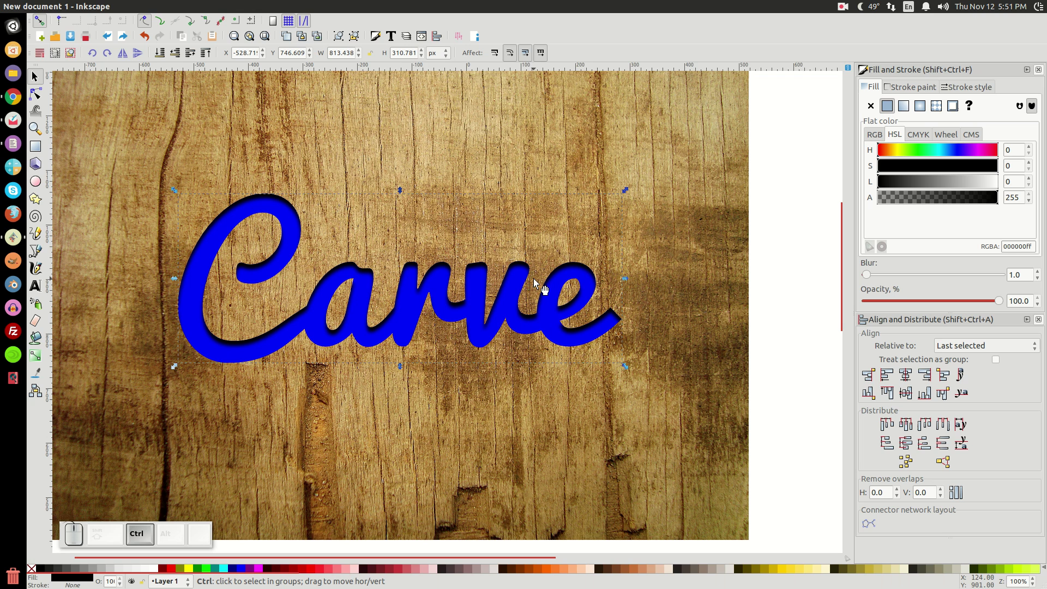
scroll("down", 3)
left_click(643, 289)
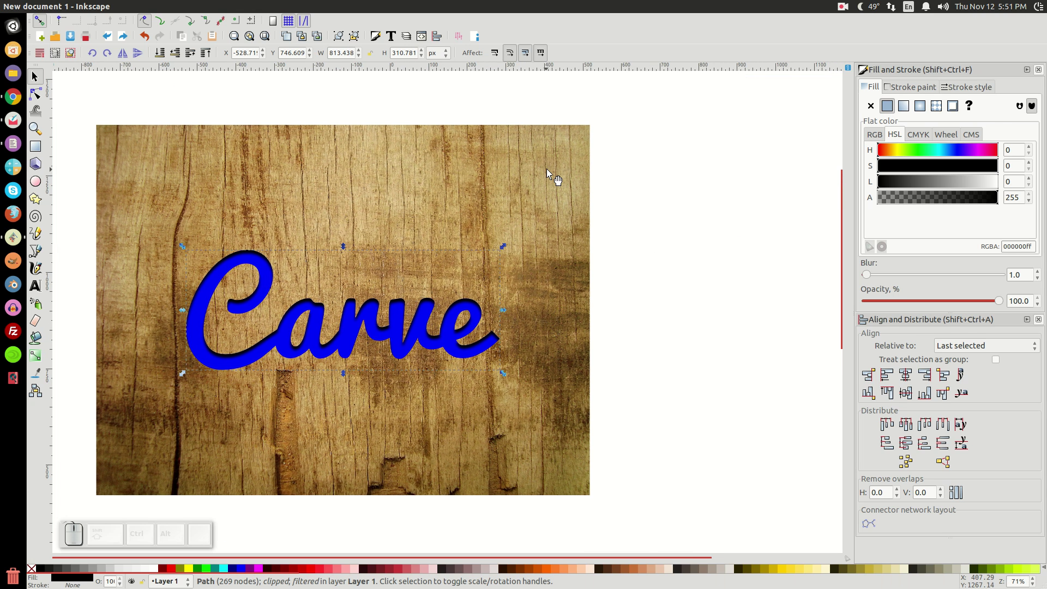
left_click(556, 177)
left_click(549, 175)
left_click(604, 249)
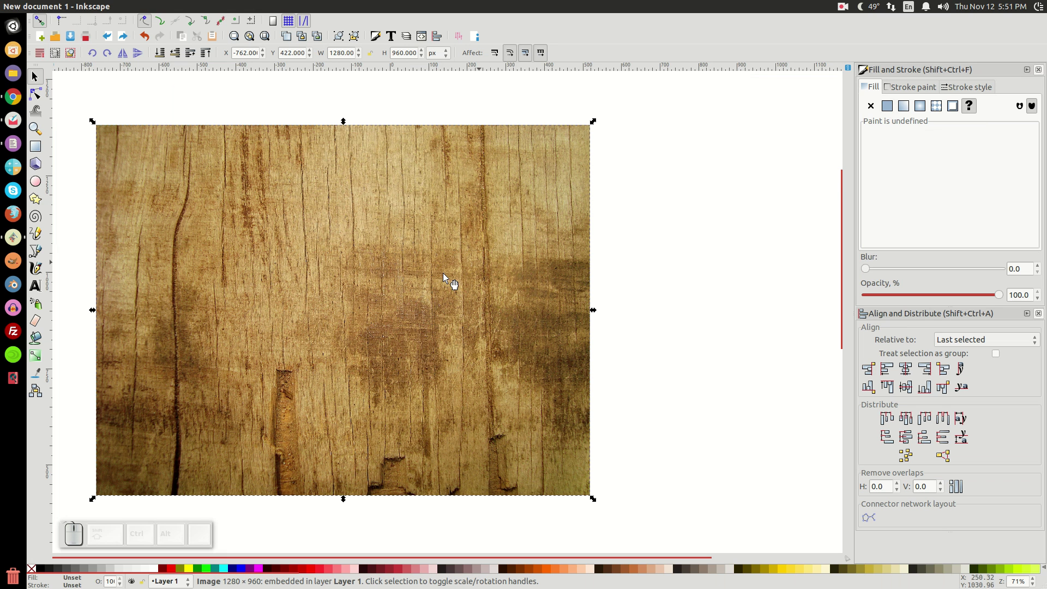
left_click_drag(116, 359, 704, 355)
Step: Nudge the copied wood texture into position beside the original artwork
middle_click(686, 354)
left_click(455, 361)
middle_click(443, 359)
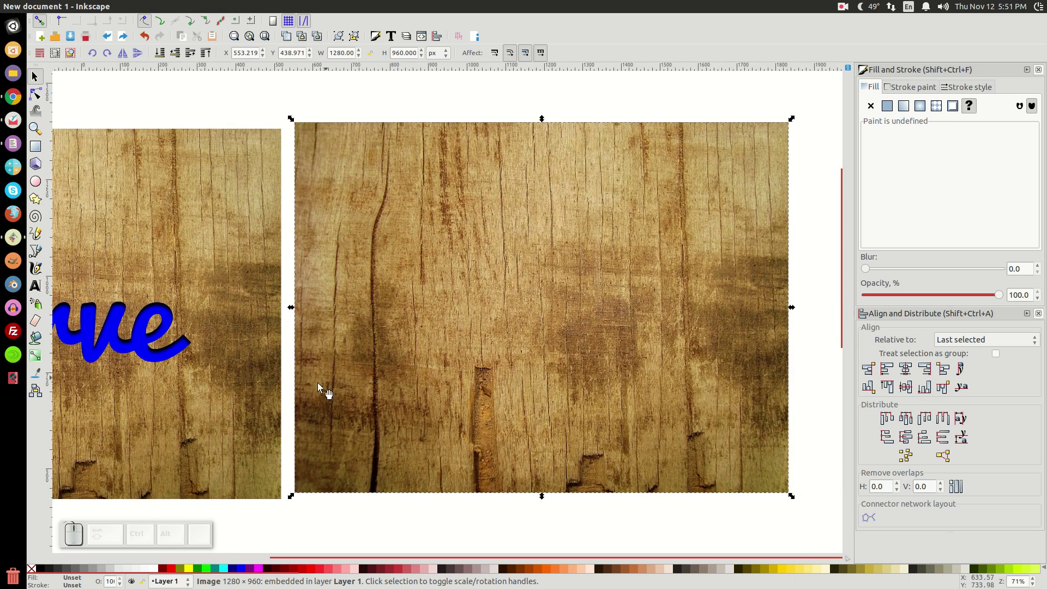
middle_click(245, 395)
left_click(578, 323)
middle_click(649, 307)
left_click_drag(274, 357, 333, 422)
left_click(509, 326)
left_click(459, 219)
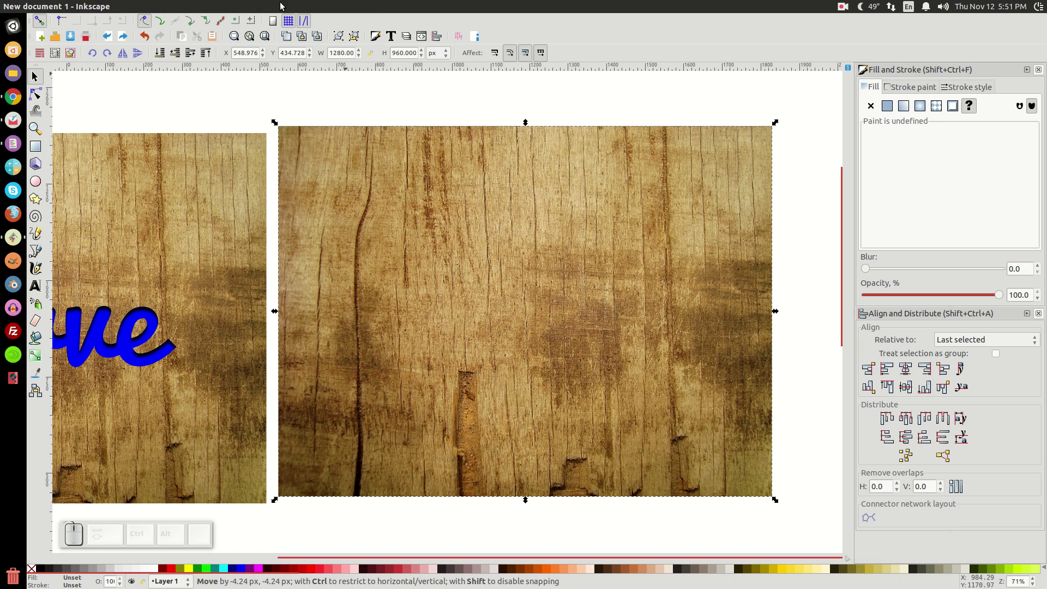
Step: Darken the copied wood texture with Extensions > Raster > HSB Adjust, Brightness -50
left_click(263, 9)
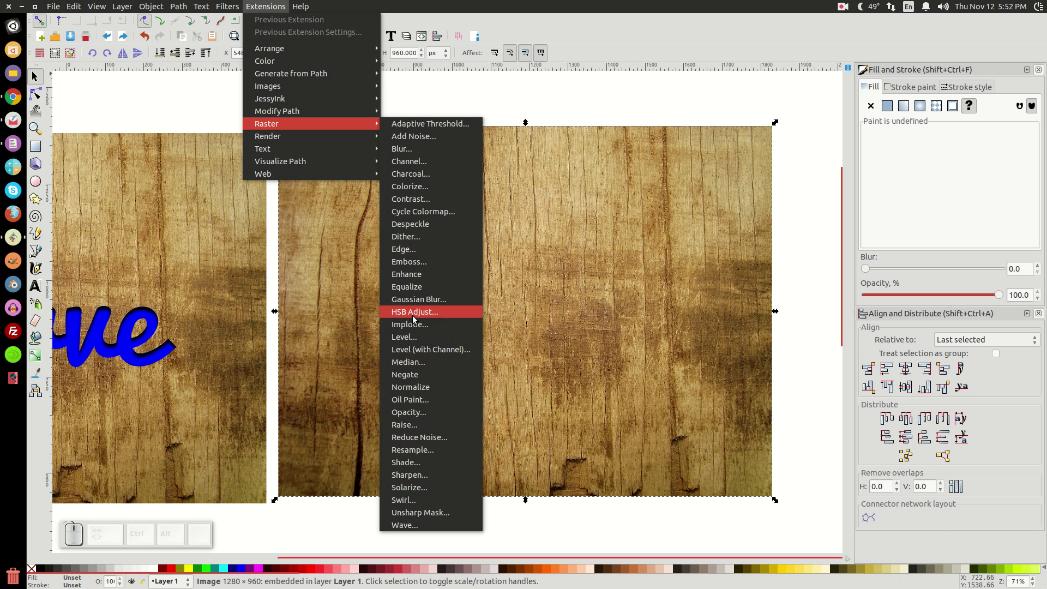
left_click(414, 322)
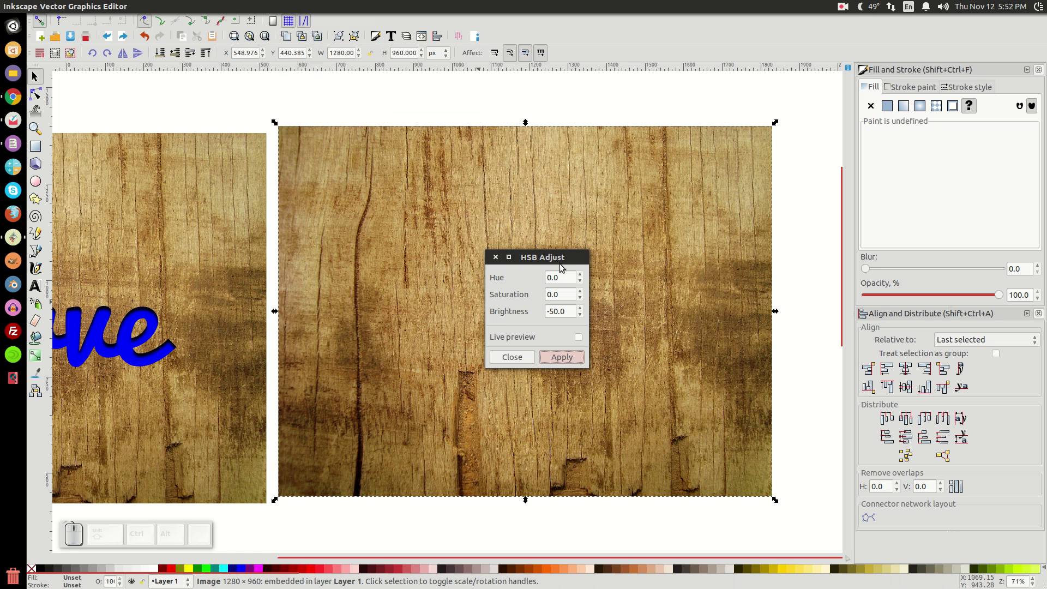
left_click_drag(563, 262, 405, 242)
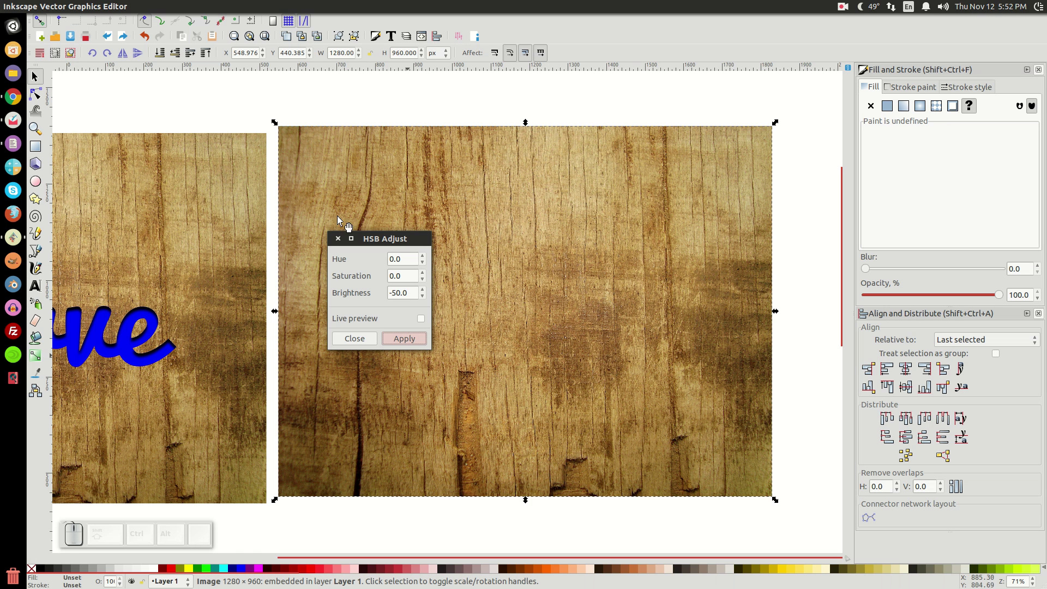
left_click(408, 347)
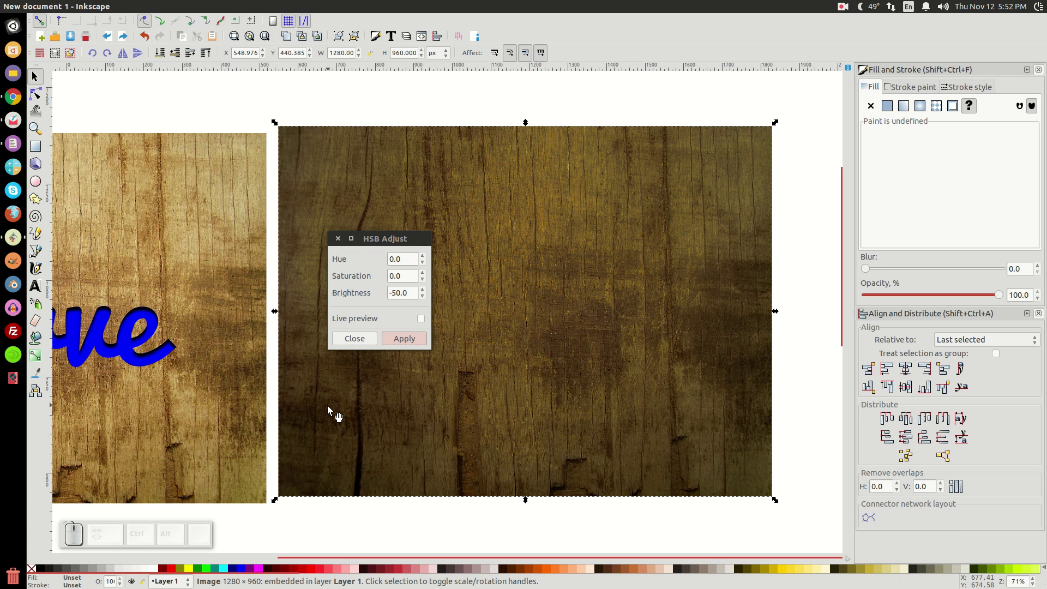
left_click(341, 242)
middle_click(327, 399)
Step: Take a copy of the blue Carve lettering over to the dark wood image
left_click(533, 378)
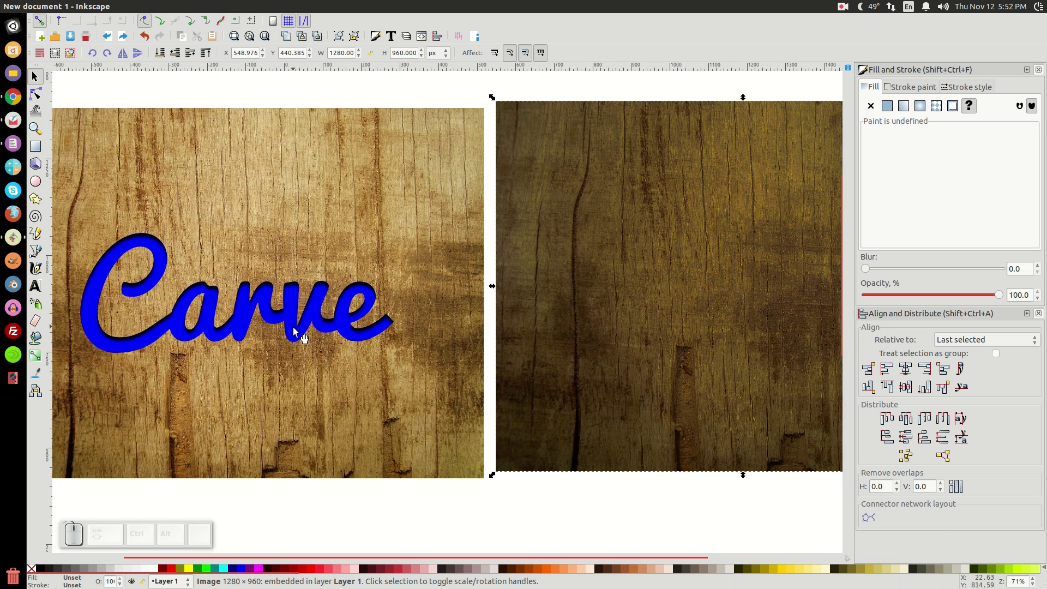
left_click(302, 337)
left_click(298, 351)
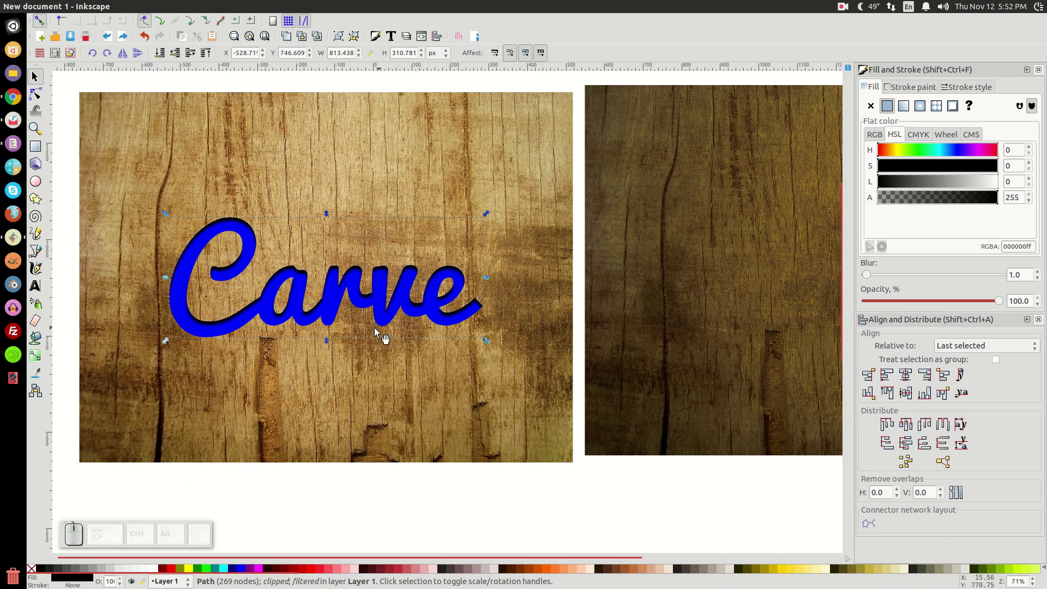
left_click(303, 351)
scroll("up", 3)
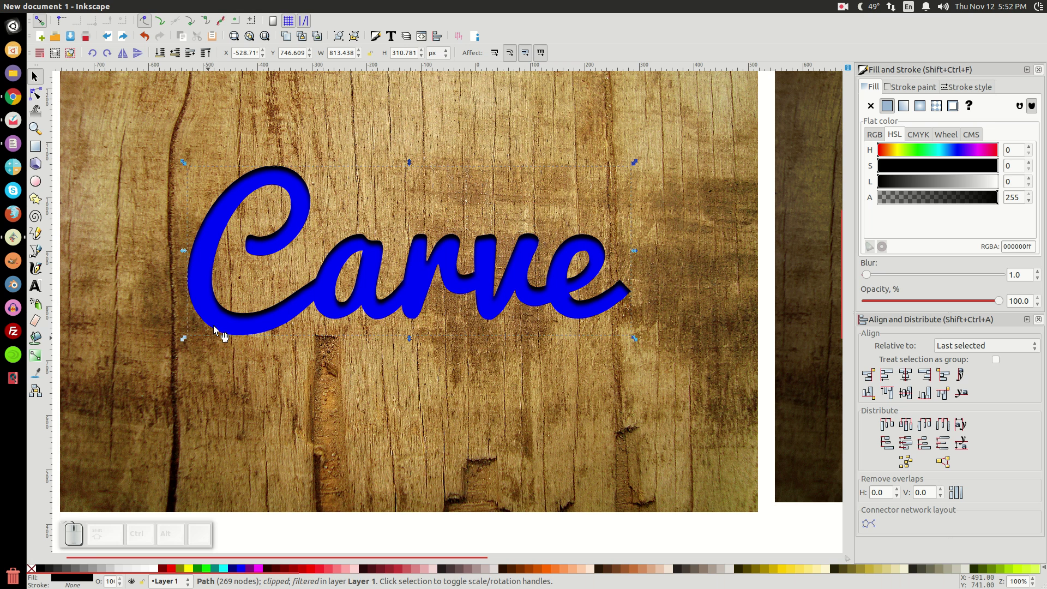
left_click(225, 321)
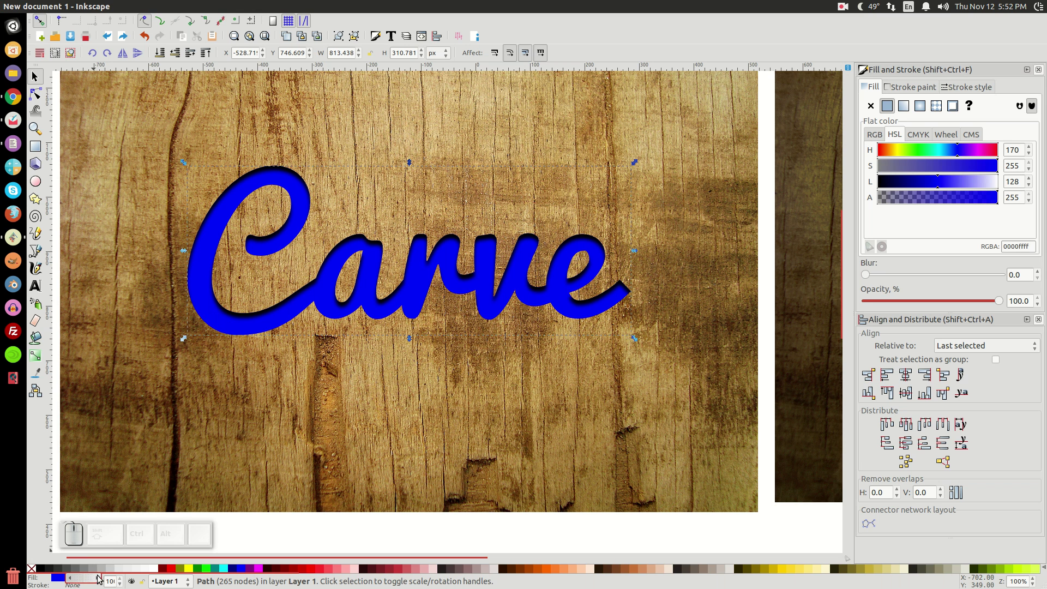
left_click(203, 59)
middle_click(582, 335)
Step: Centre the word on the dark wood on both axes and clip the dark wood to the letters
left_click(453, 270)
left_click(487, 342)
left_click(602, 352)
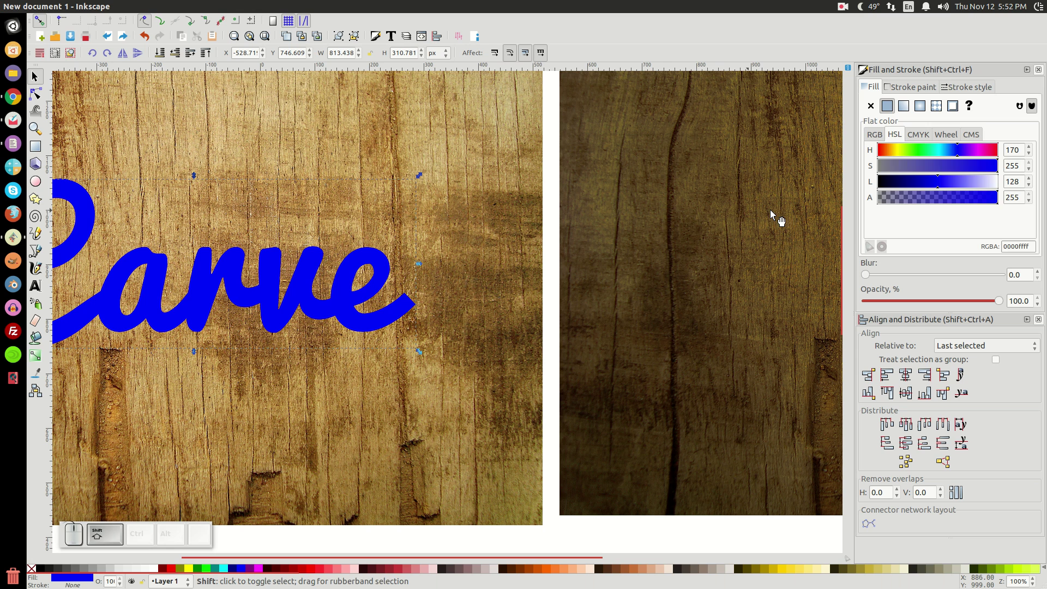
left_click(784, 217)
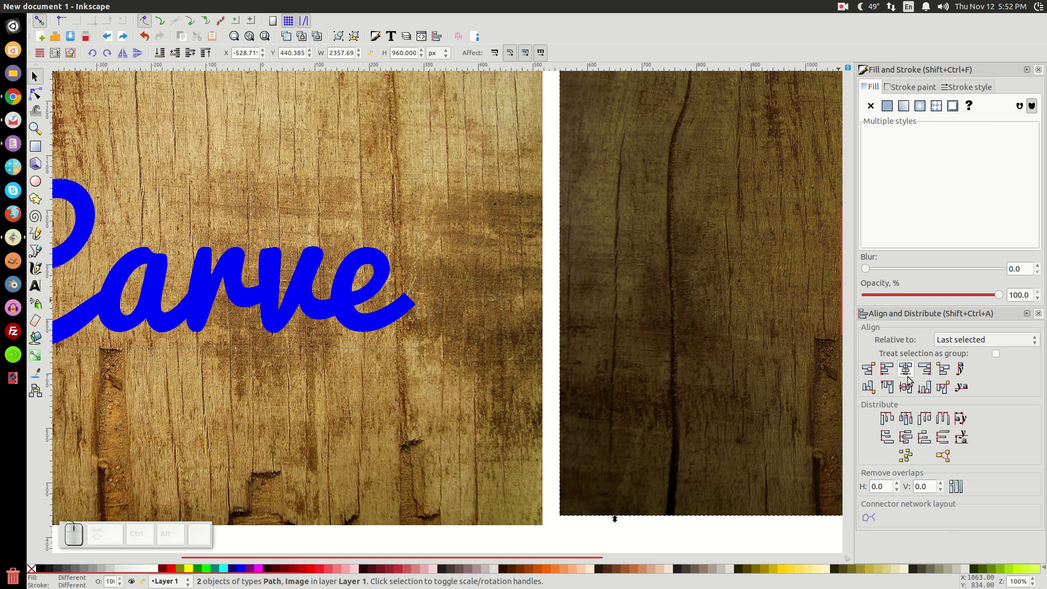
left_click(907, 377)
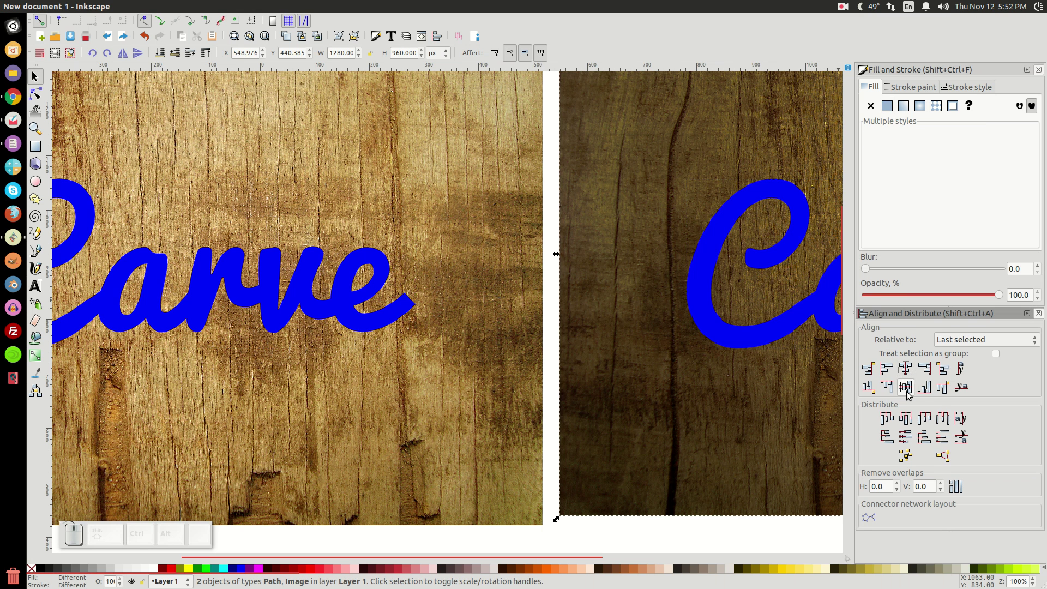
left_click(908, 399)
left_click_drag(703, 367, 345, 408)
left_click(146, 10)
left_click(299, 88)
Step: Centre the dark wood-textured Carve on the light wood board on both axes, beneath the blue letters
left_click_drag(170, 350, 600, 252)
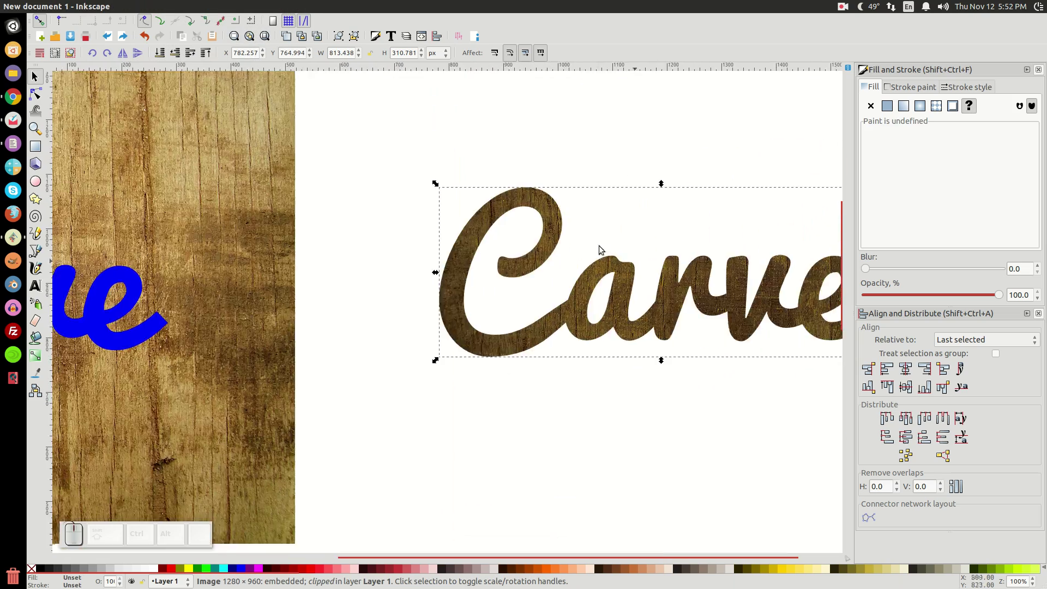
left_click(296, 324)
left_click(620, 148)
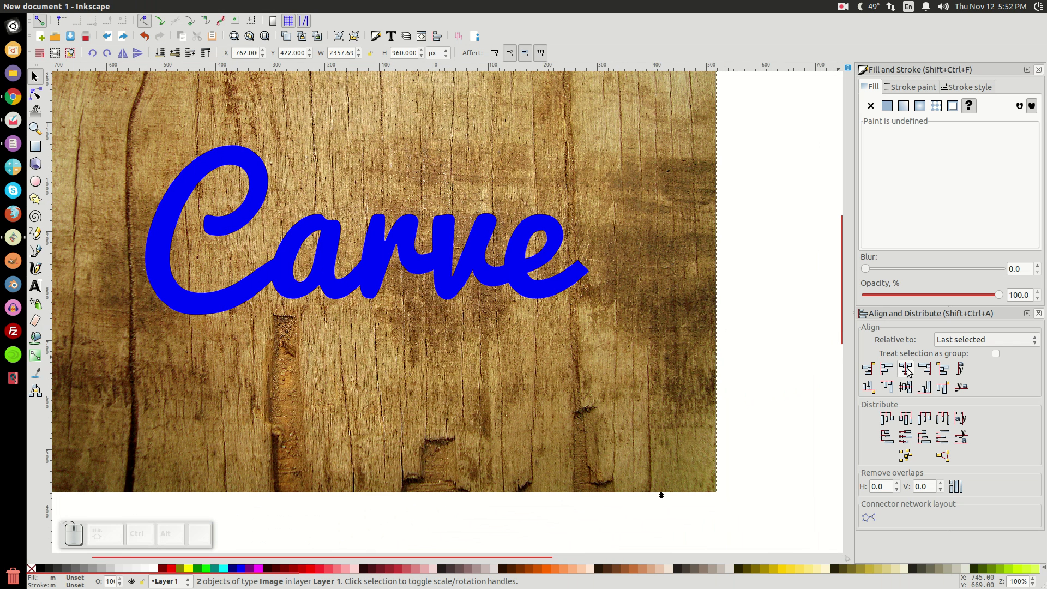
left_click(909, 375)
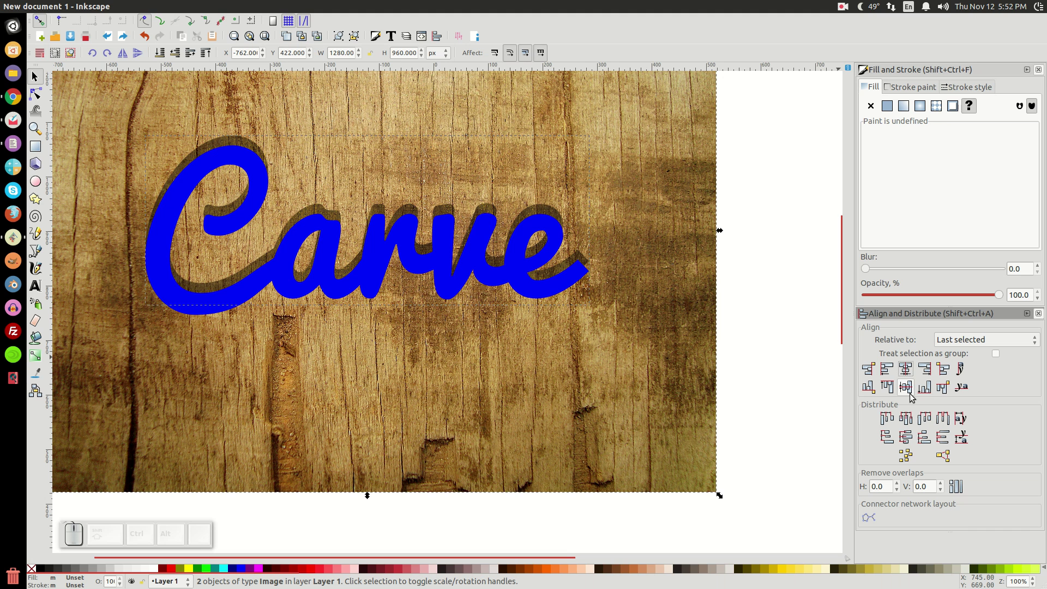
left_click(908, 392)
left_click(465, 334)
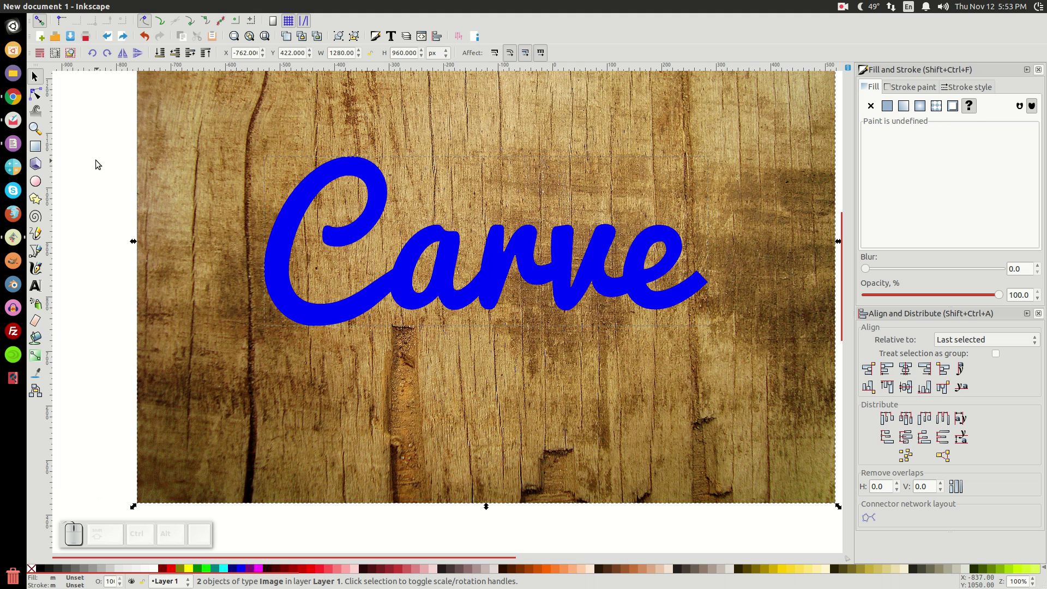
left_click(97, 167)
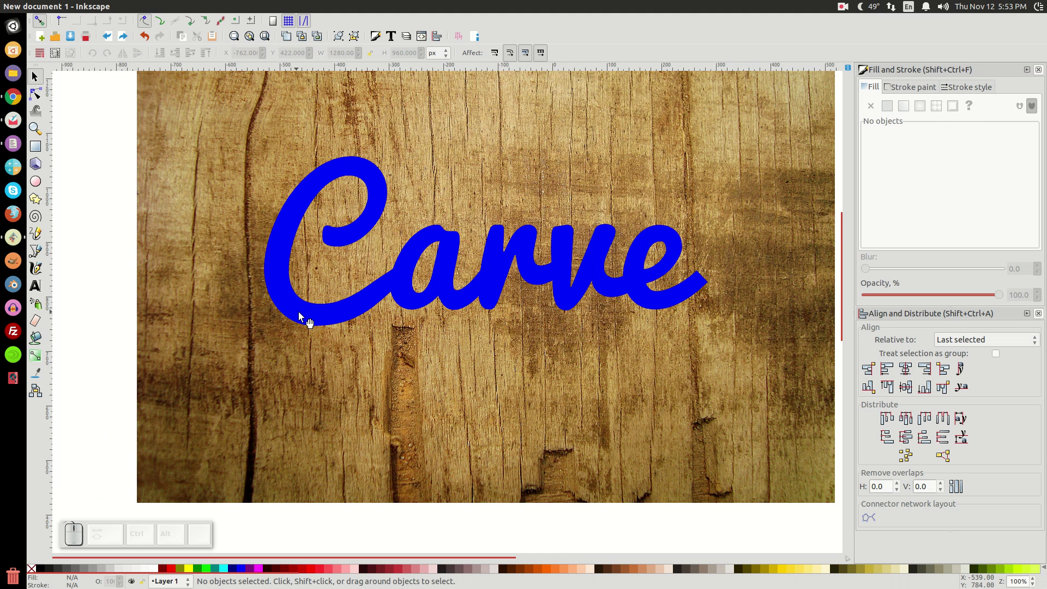
Step: Duplicate the blue Carve lettering, fill the copy white and shift it slightly downward
left_click(392, 189)
left_click(383, 188)
left_click(415, 256)
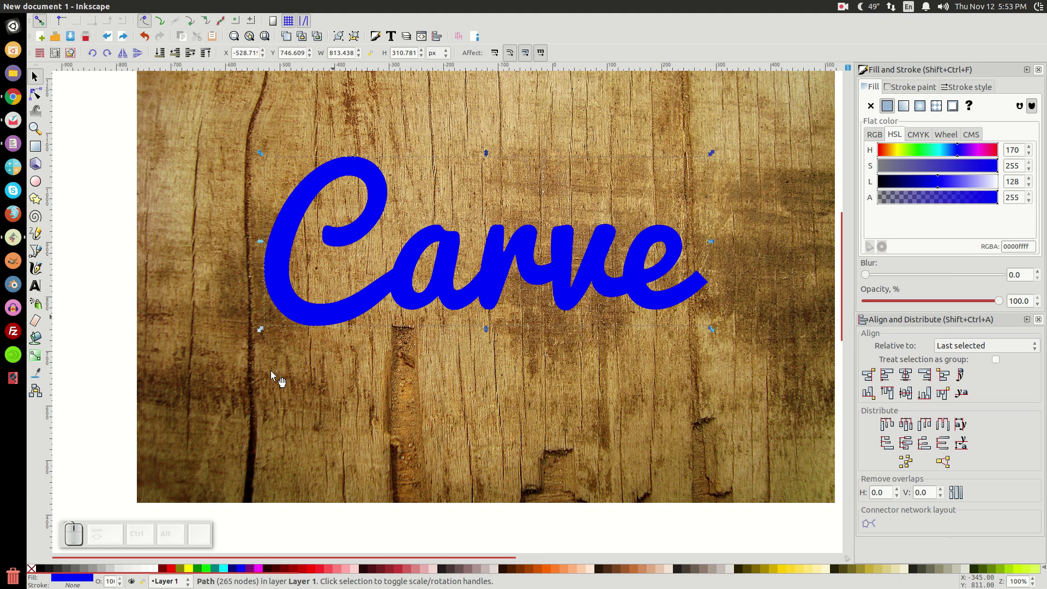
left_click(156, 575)
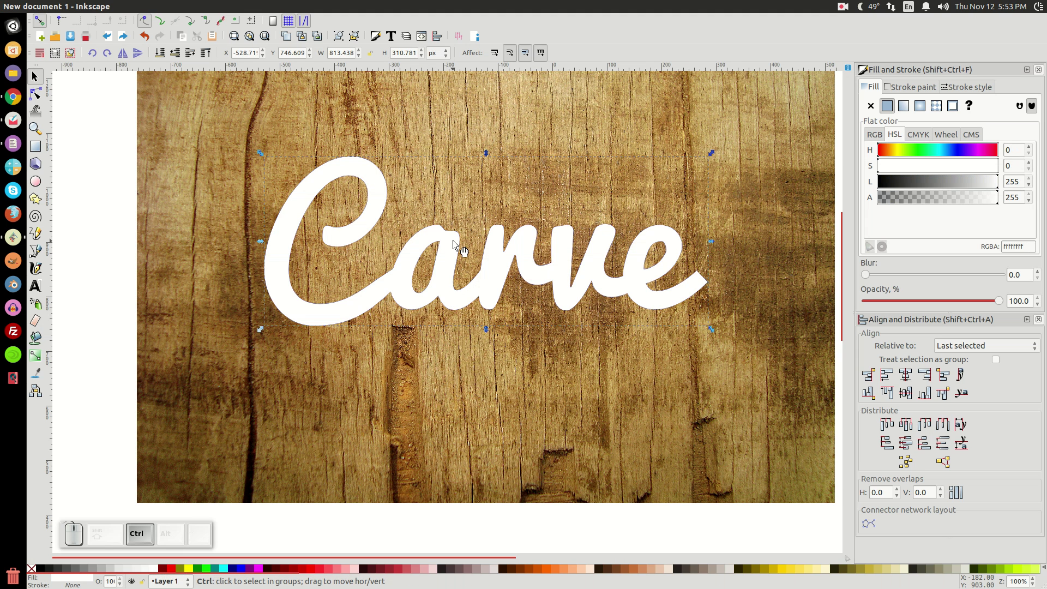
left_click_drag(459, 244, 456, 355)
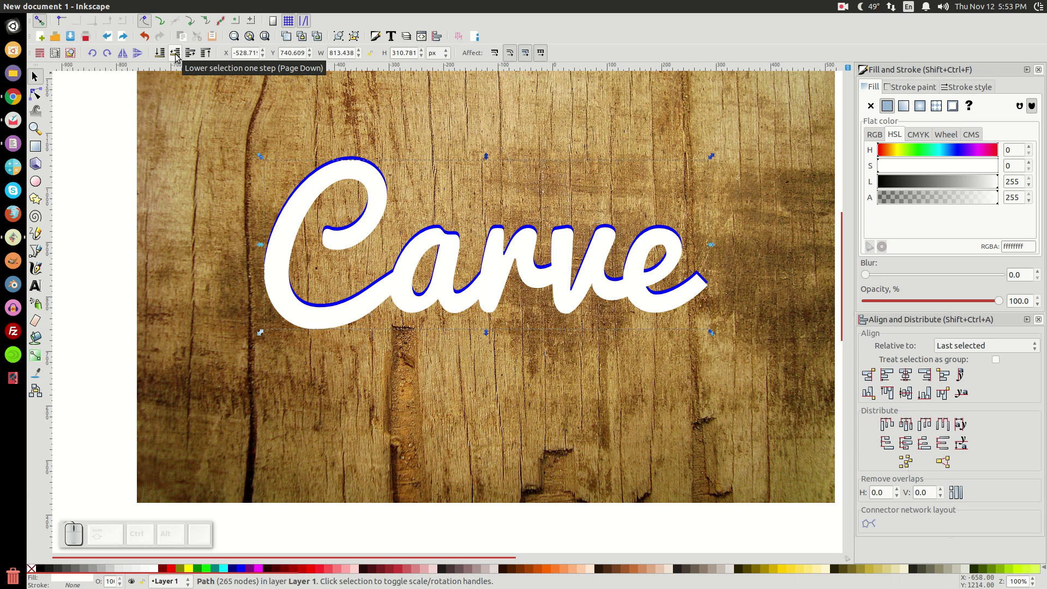
Step: Lower the white copy beneath the blue word and cut the blue word out with Path > Difference
left_click(176, 61)
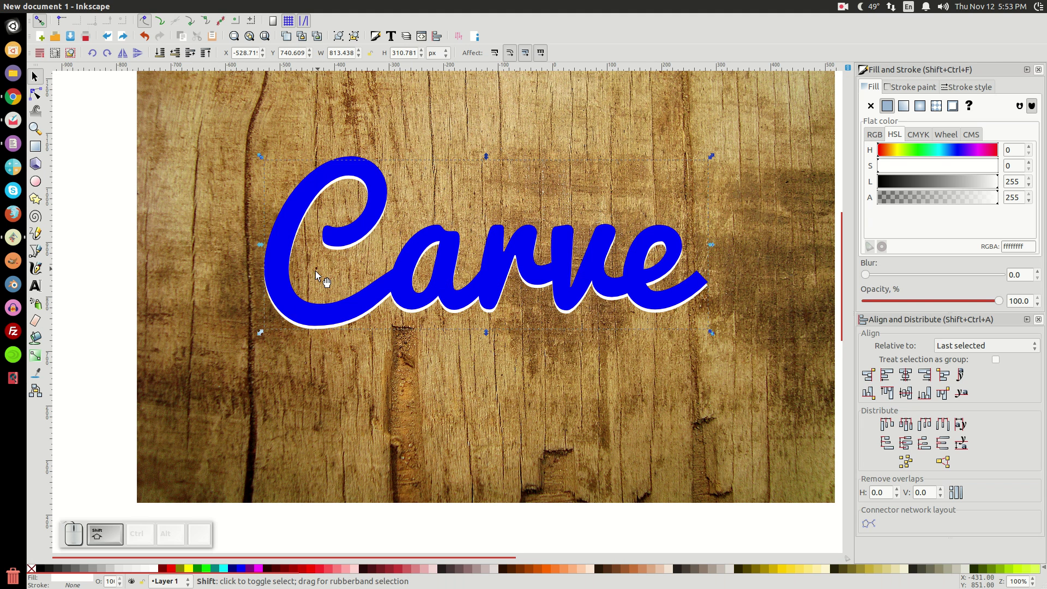
left_click(361, 169)
left_click(174, 12)
left_click(199, 76)
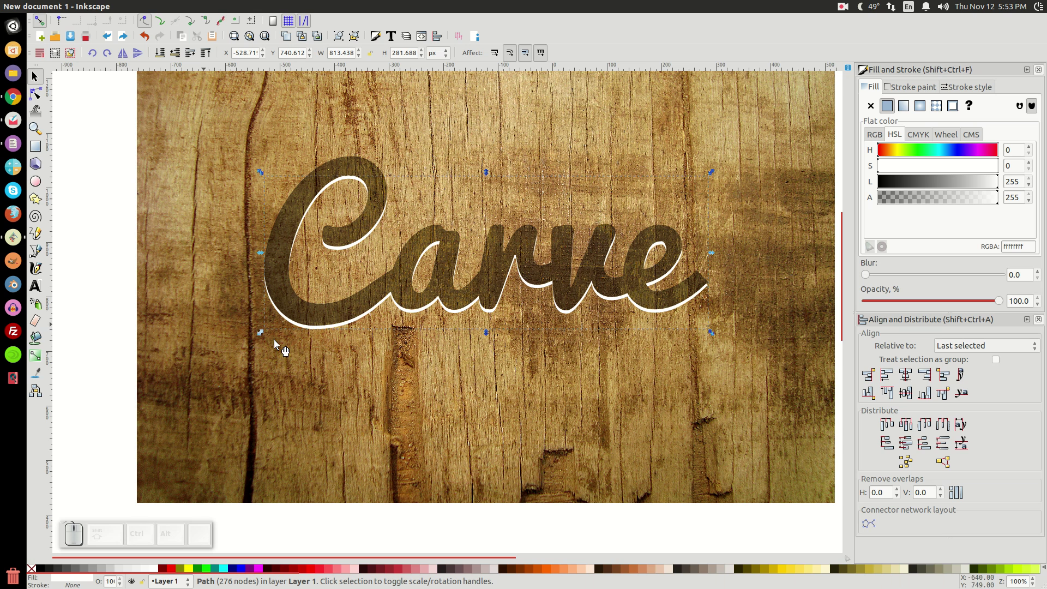
Step: Lower the white edge's opacity in Fill and Stroke to 20, then settle on 25
left_click(36, 100)
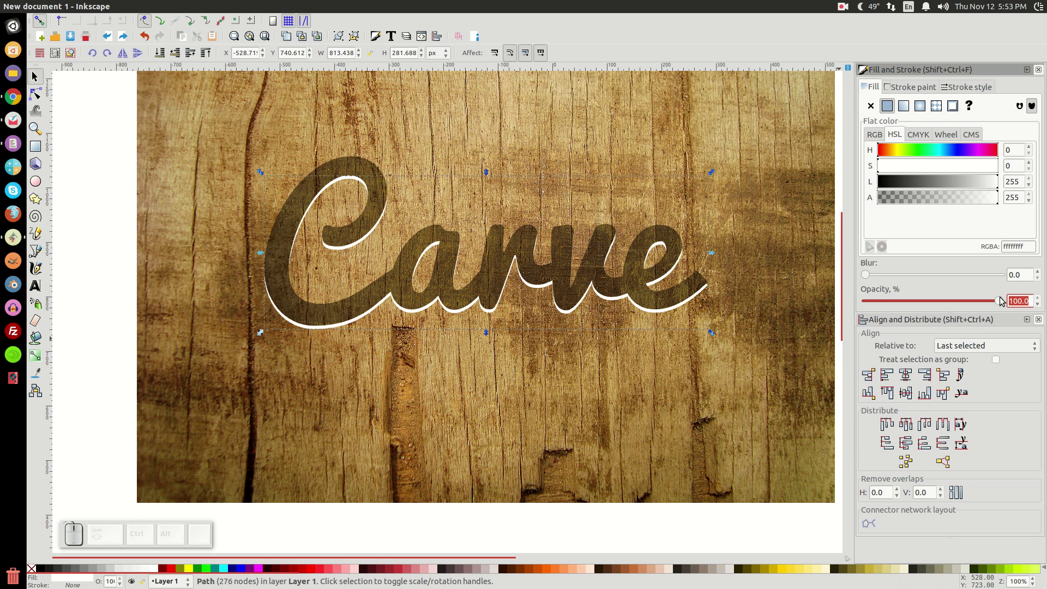
key("Return")
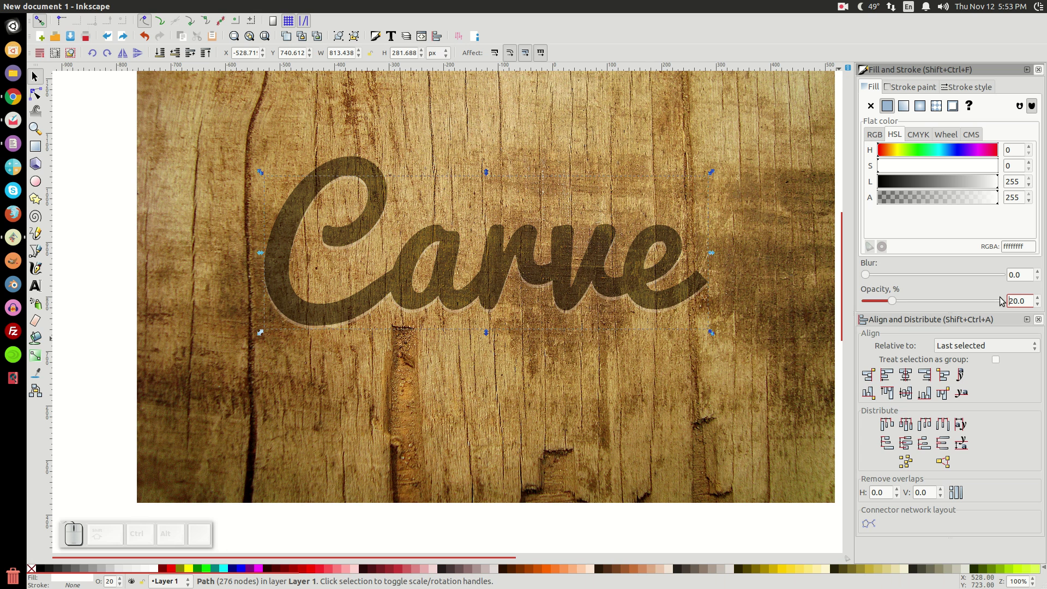
left_click(36, 100)
key("2")
key("5")
key("Return")
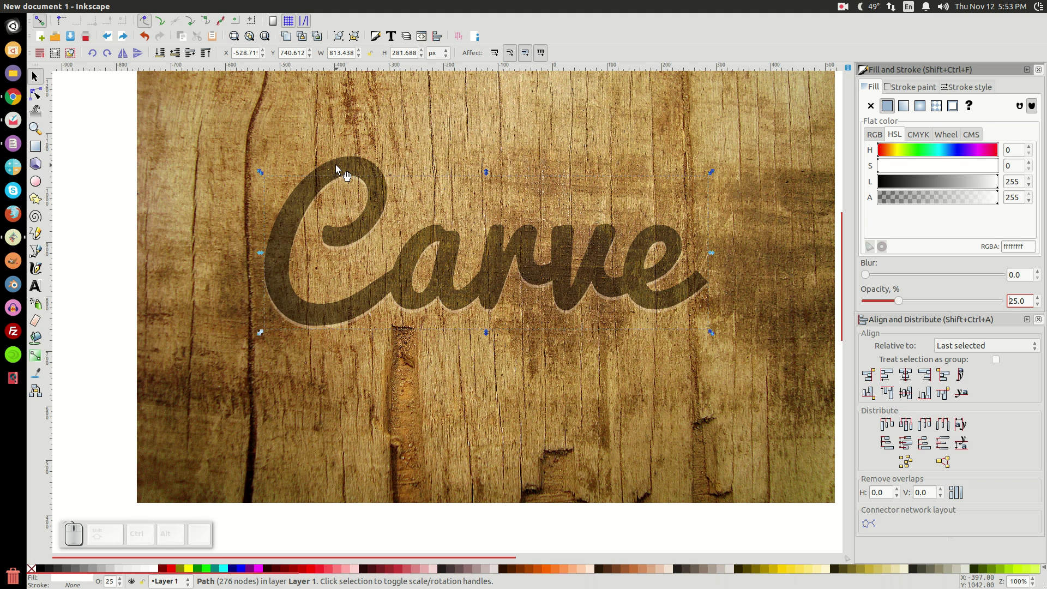
left_click(342, 170)
left_click_drag(373, 169, 187, 197)
Step: Undo the stray move and lower the textured word two steps so the inner shadow shows
key("ctrl+z")
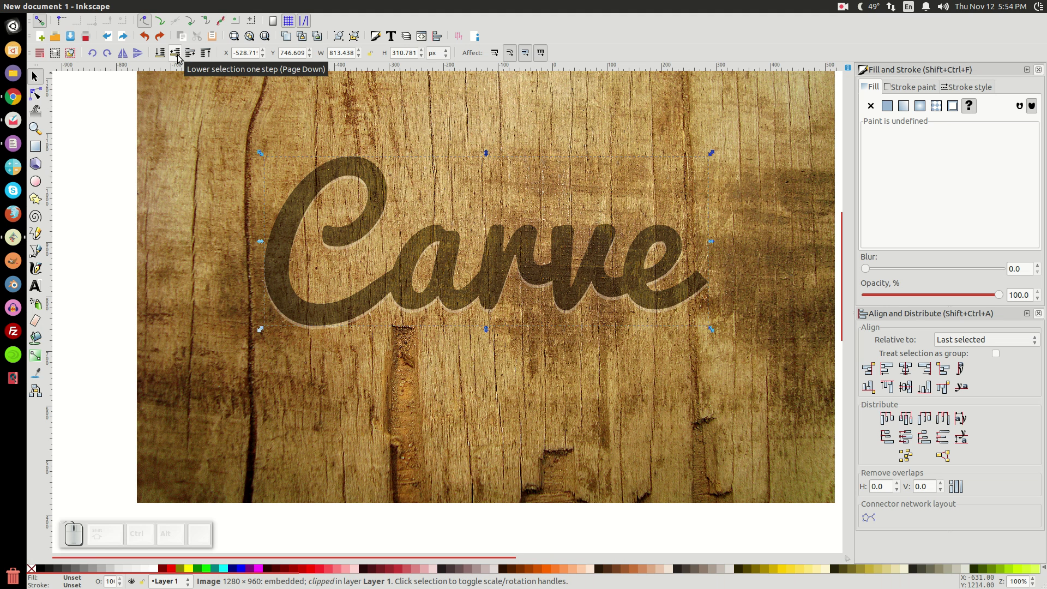
left_click(178, 61)
left_click(550, 288)
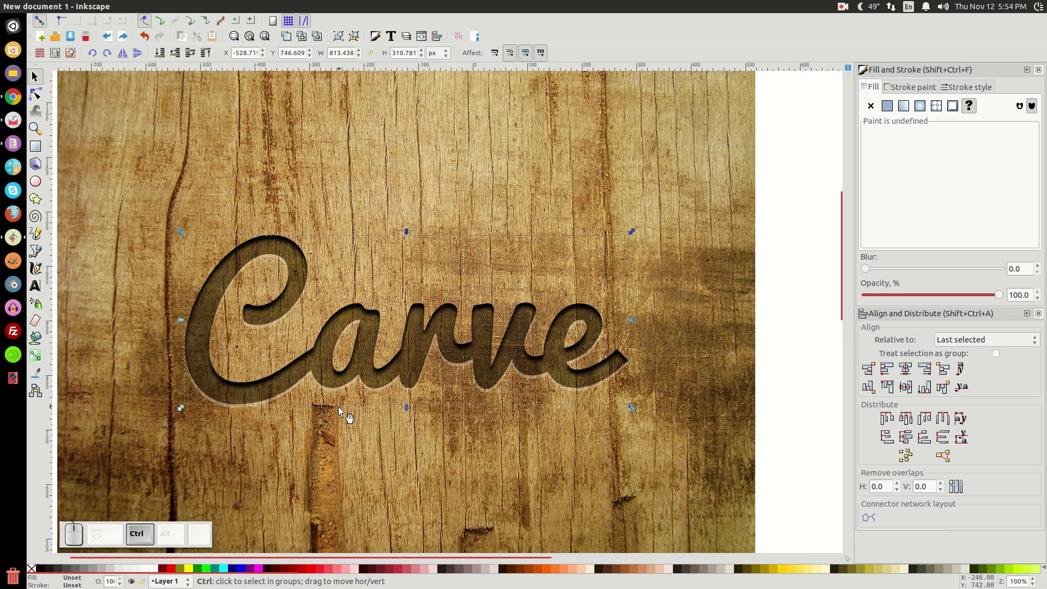
Step: Zoom out to review the whole wood board, then zoom back in on the carved word
scroll("down", 3)
left_click(324, 440)
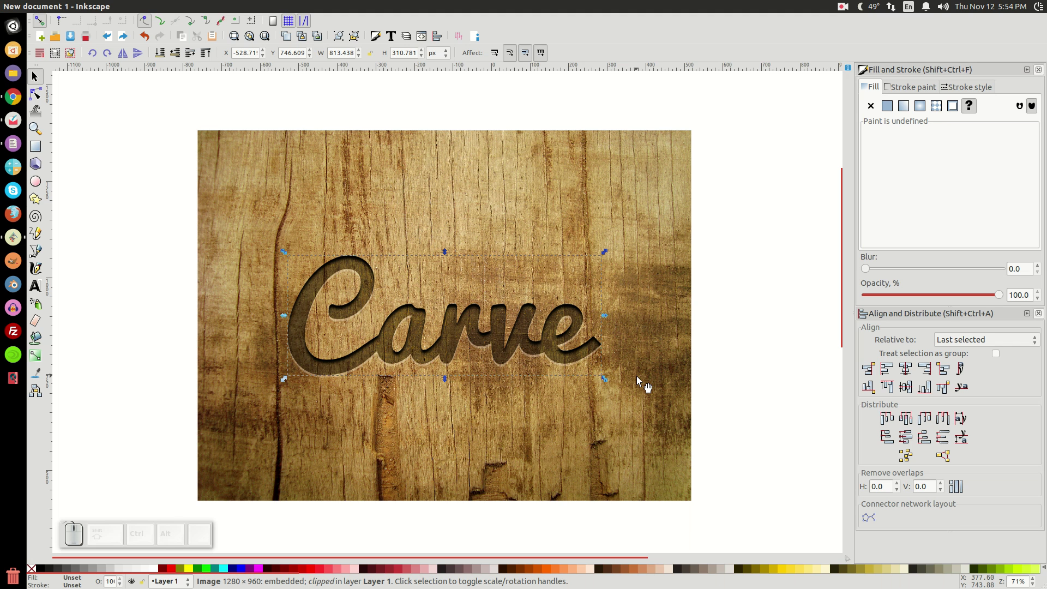
scroll("up", 3)
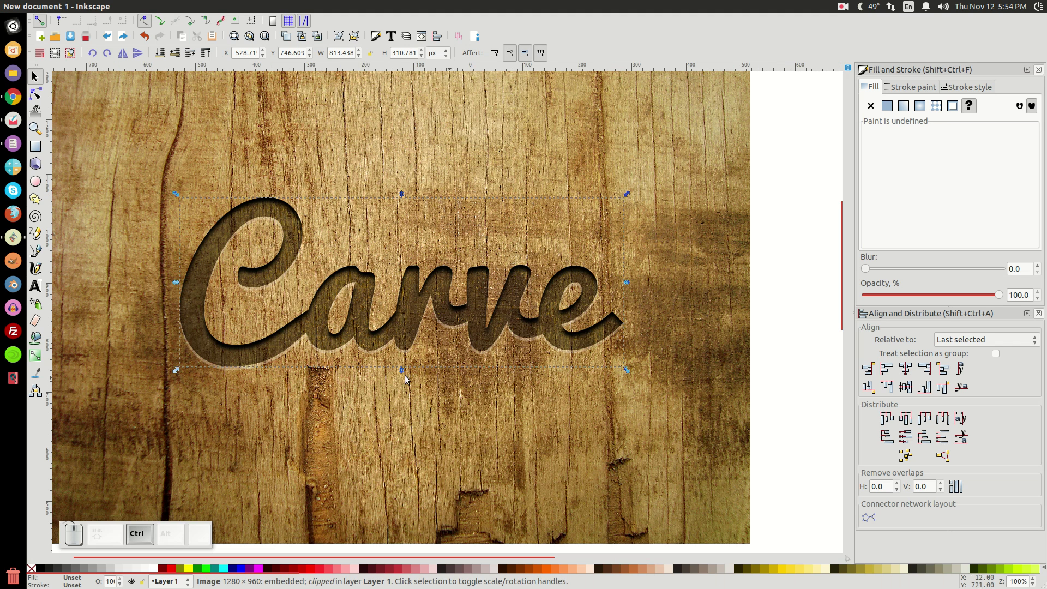
left_click(381, 379)
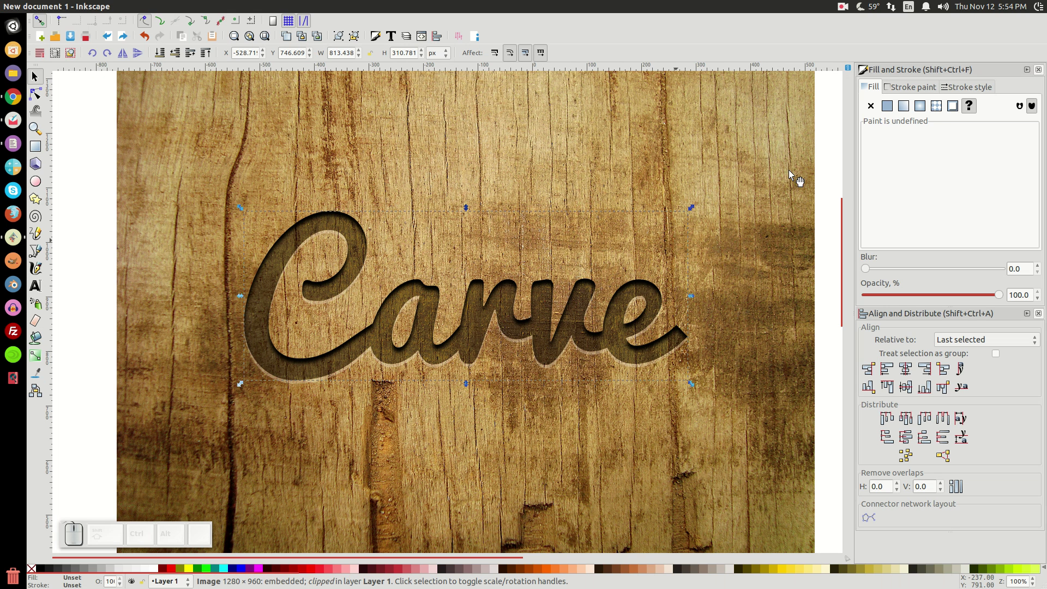
left_click(844, 9)
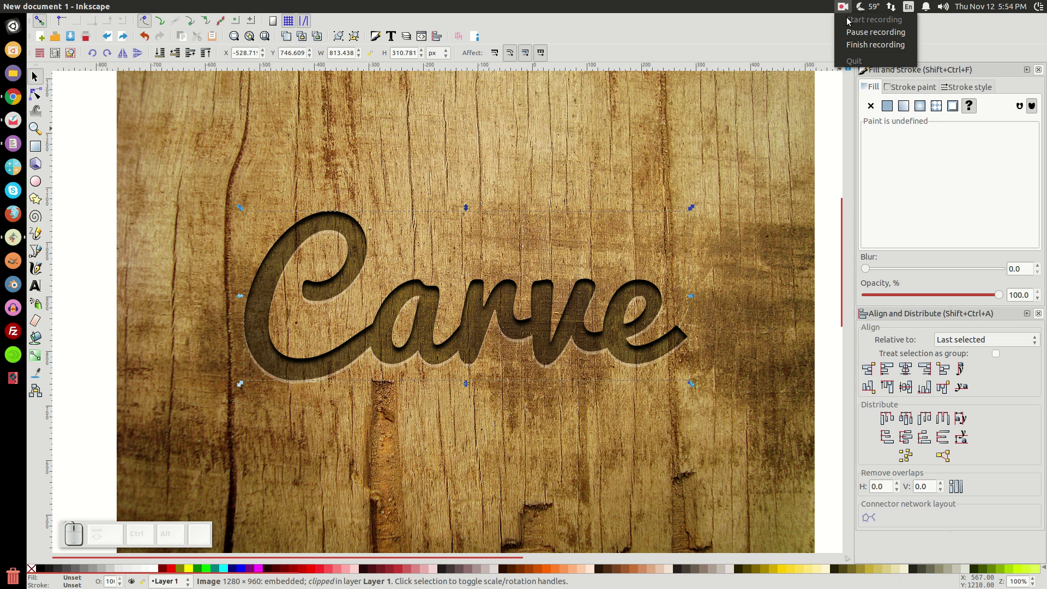